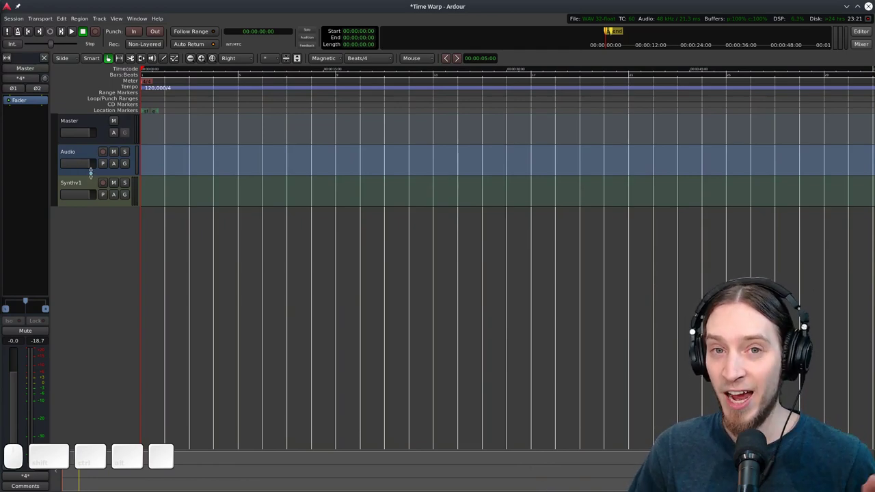
Record a roughly ten-second vocal take onto the armed Audio track and stop the transport
left_click(200, 100)
left_click(91, 190)
key("7")
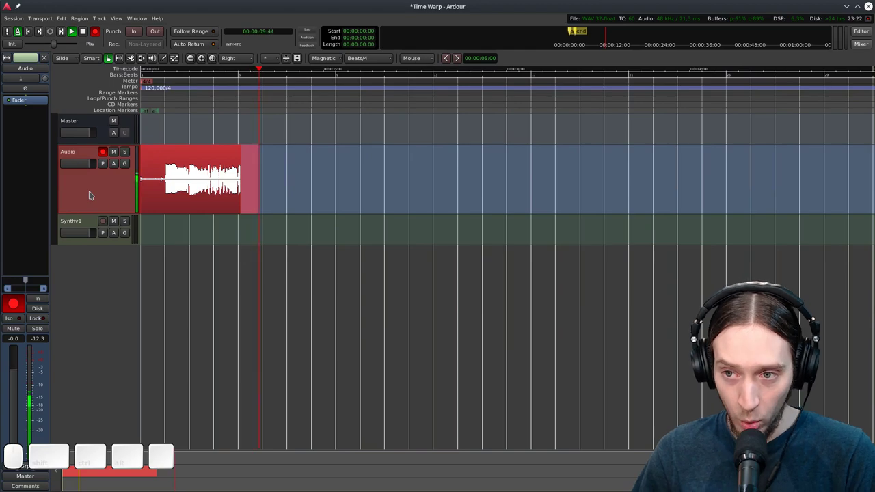
key("space")
key("space")
Select the newly recorded vocal region and zoom the editor to fit it
left_click(187, 191)
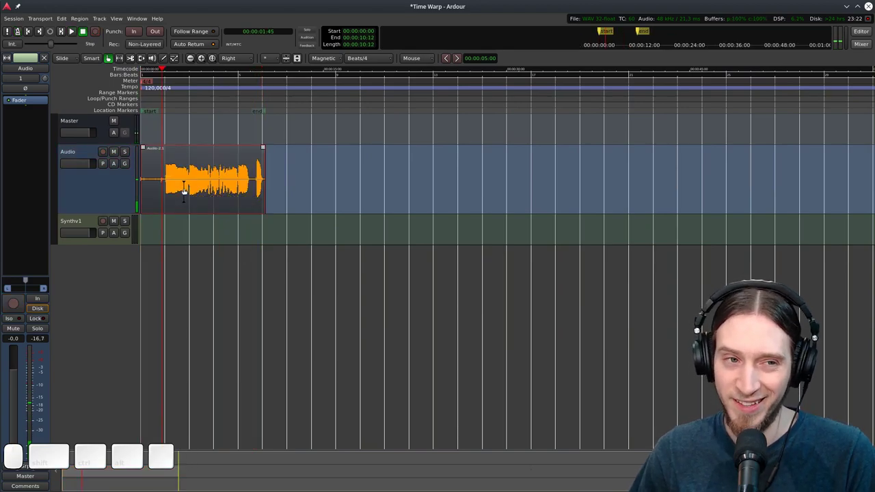
scroll("up", 3)
key("ctrl+shift+s")
left_click(180, 180)
Rename the vocal region to 'sample-01' in its Properties so it can be normalized
right_click(180, 180)
left_click(239, 178)
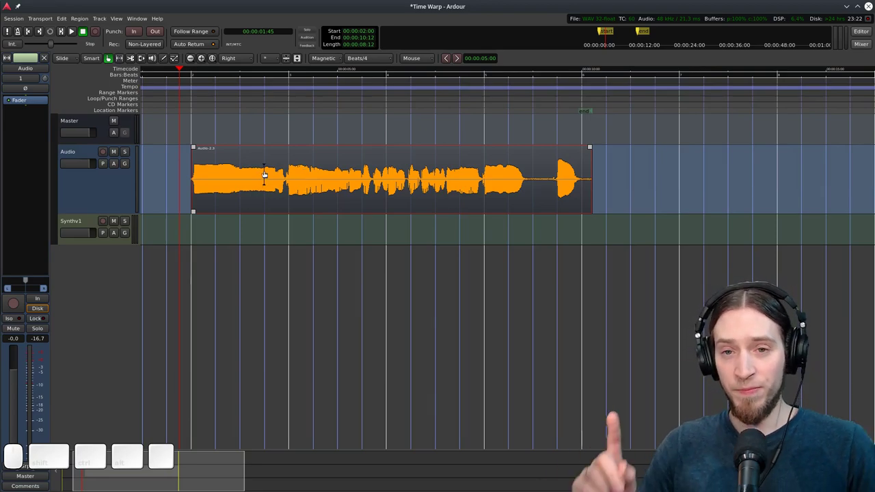
right_click(267, 173)
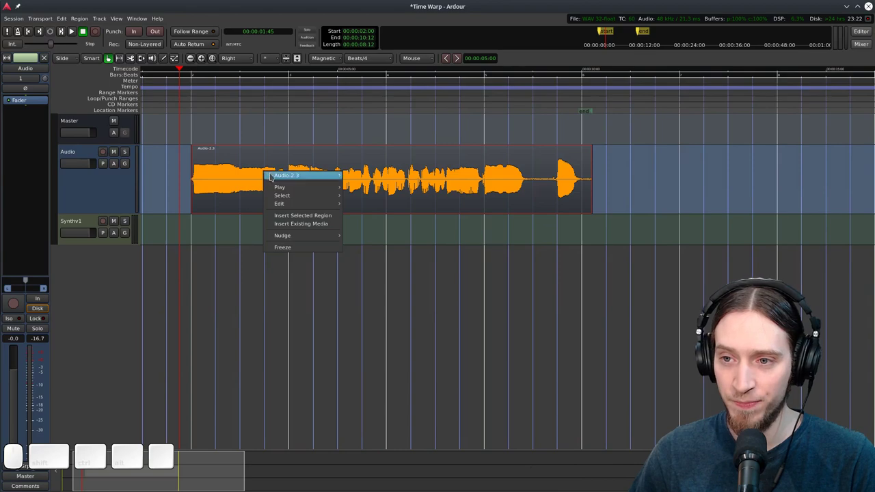
left_click(374, 282)
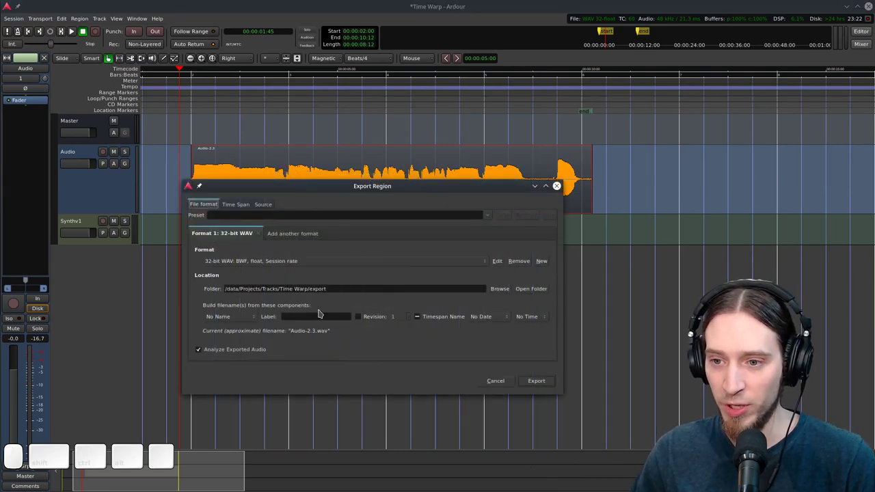
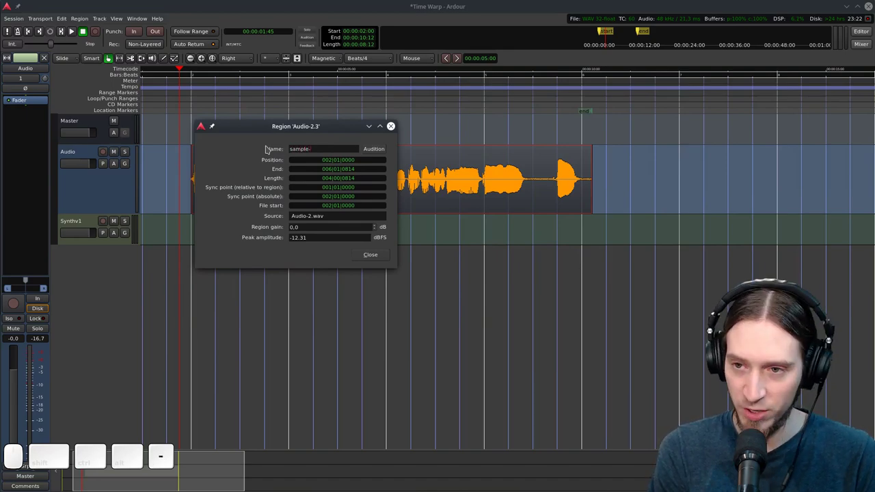
left_click(381, 253)
key("alt+3")
left_click(384, 221)
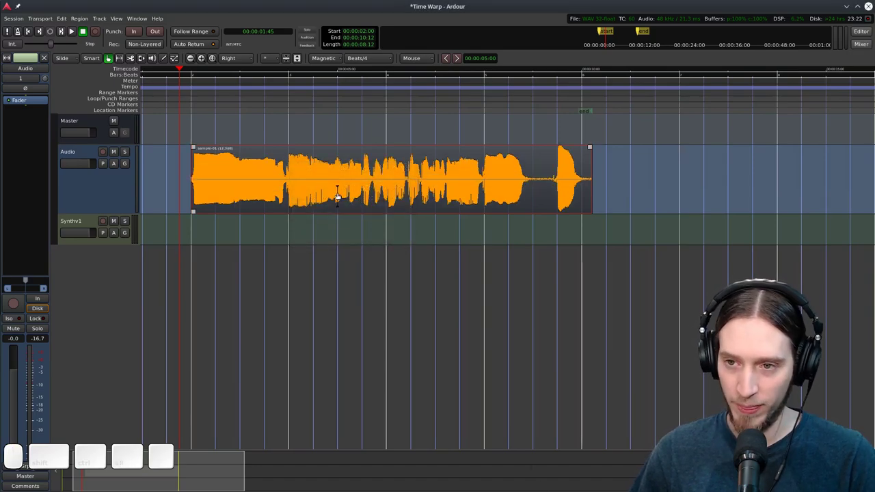
Export the sample-01 region as a FLAC 24 bit file and dismiss the export report
right_click(336, 186)
left_click(464, 297)
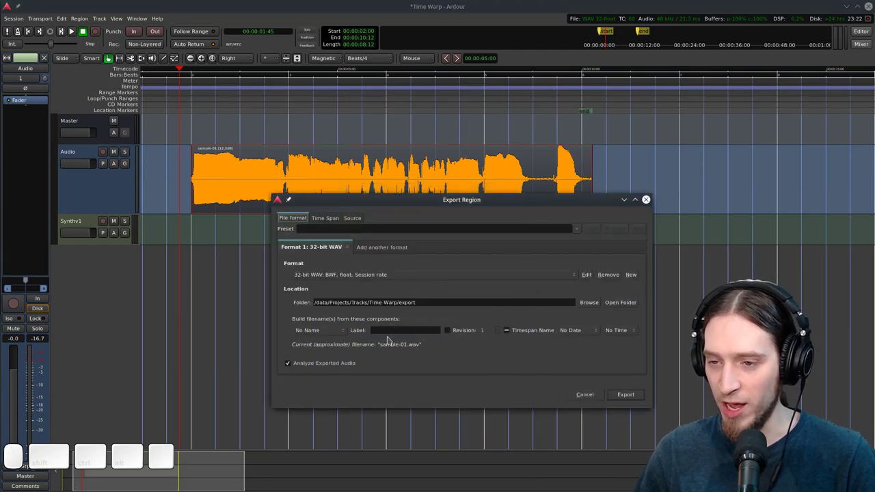
left_click(364, 274)
left_click_drag(363, 275, 358, 327)
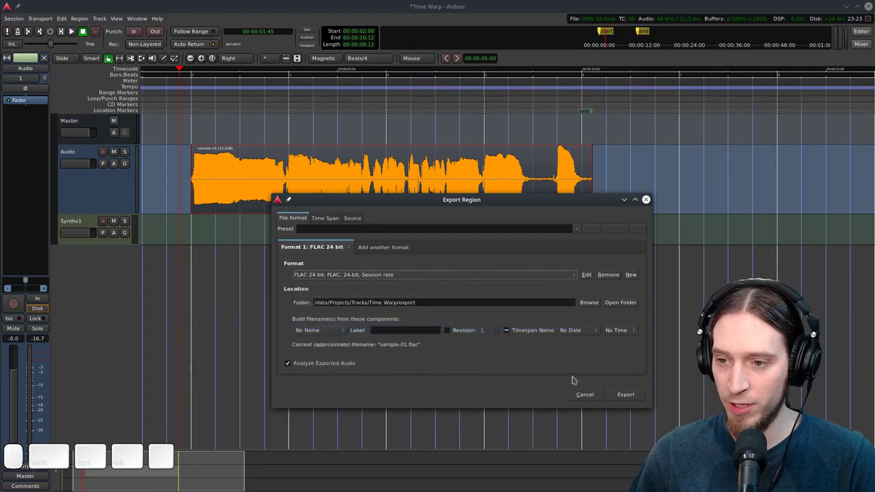
left_click(623, 396)
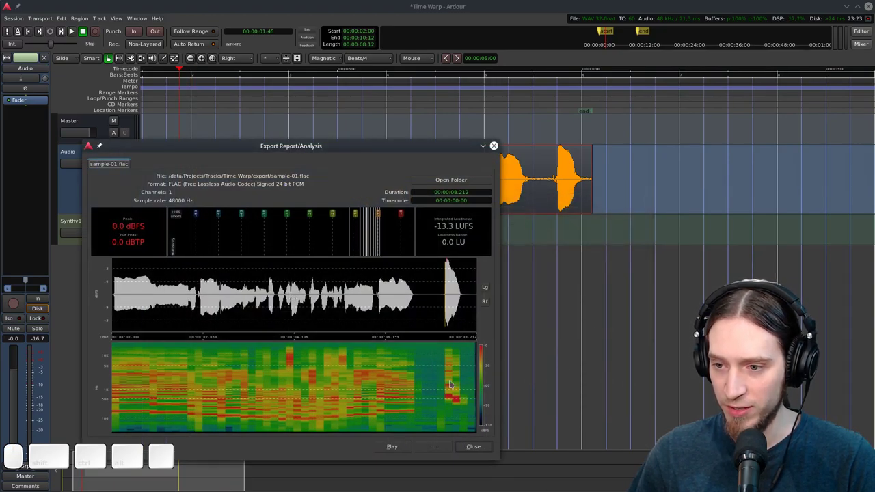
left_click(467, 445)
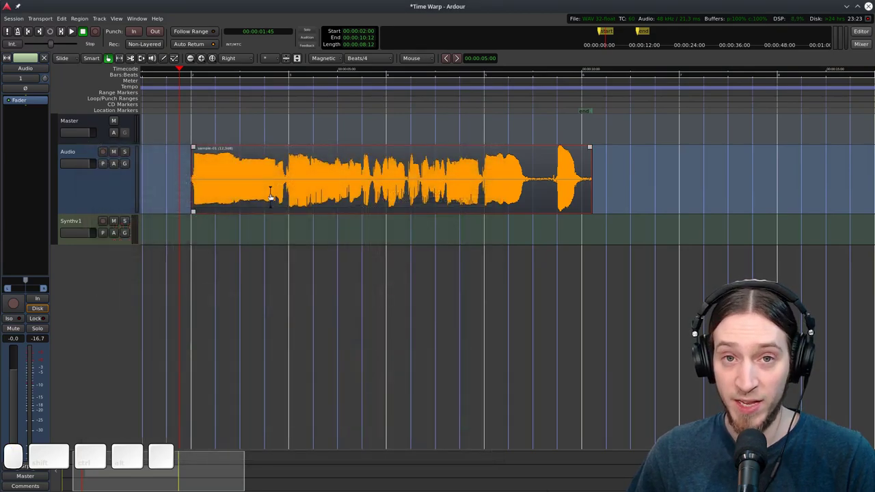
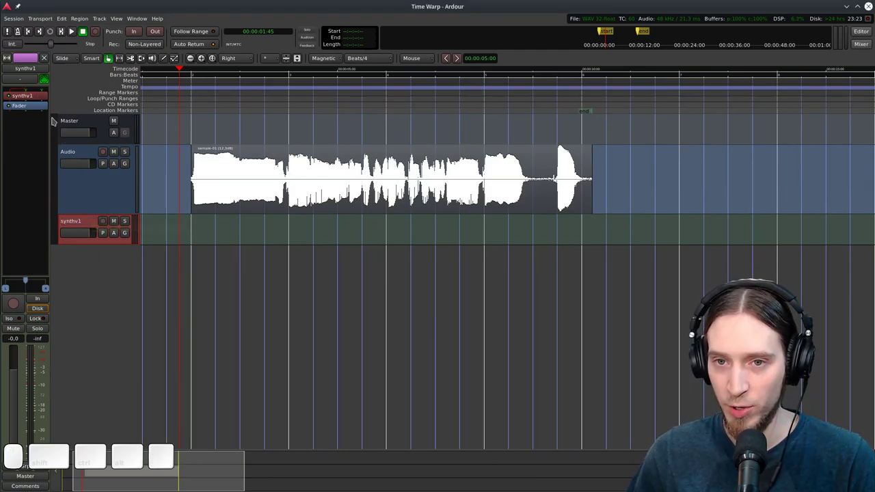
Bring up the instrument track's synth plugin editor to swap it for samplv1
left_click(34, 96)
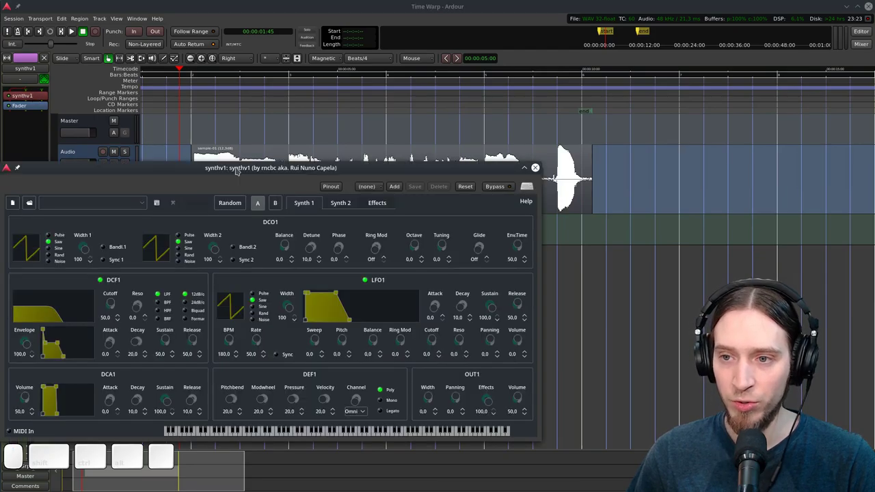
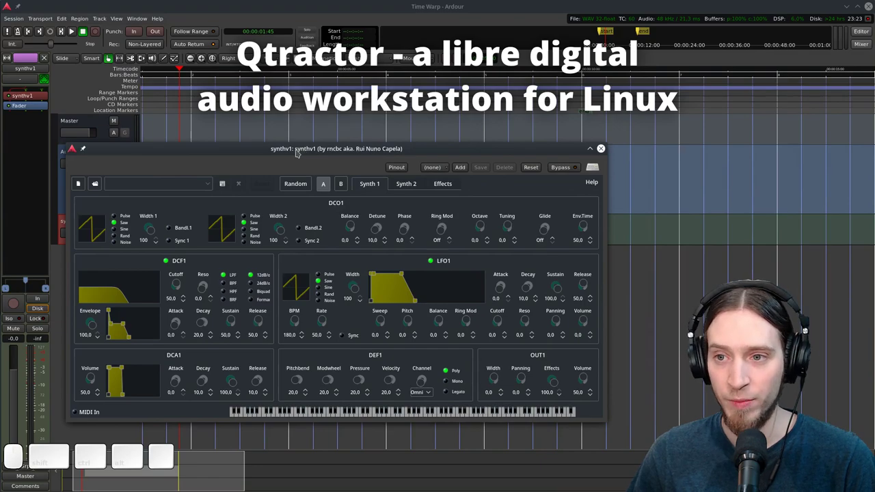
left_click(293, 150)
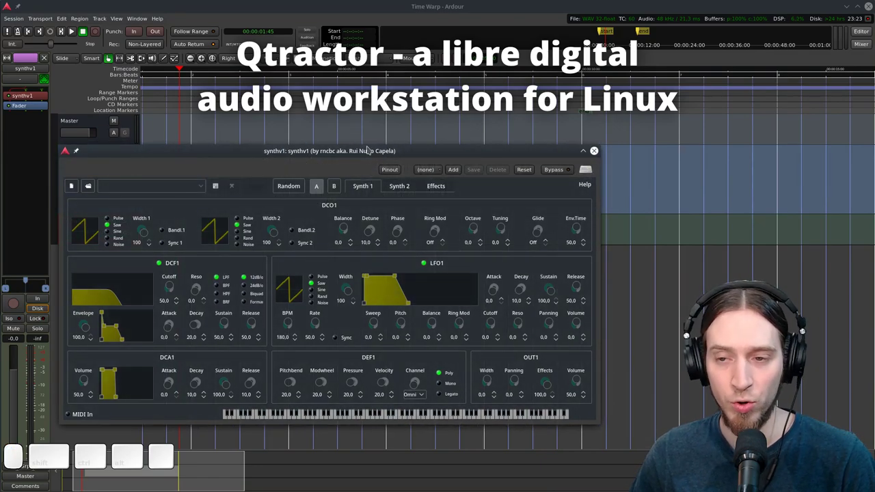
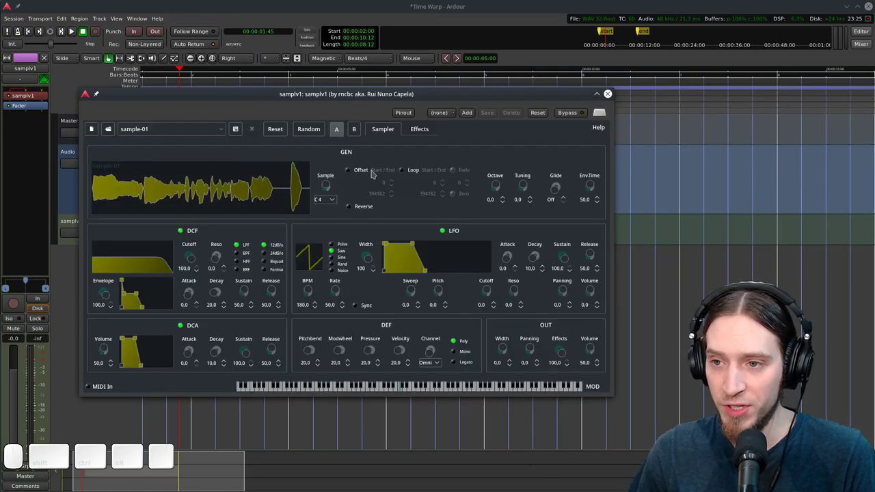
Switch on samplv1's sample Offset LED for the loaded sample-01.flac
left_click(349, 173)
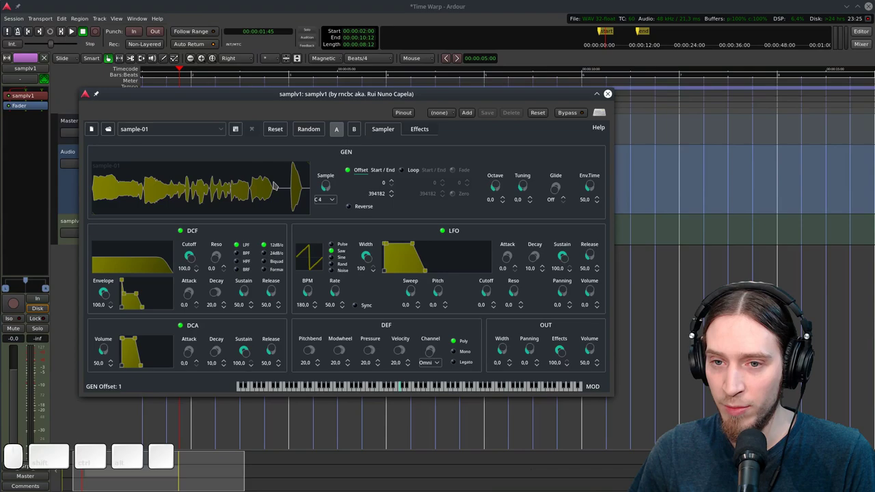
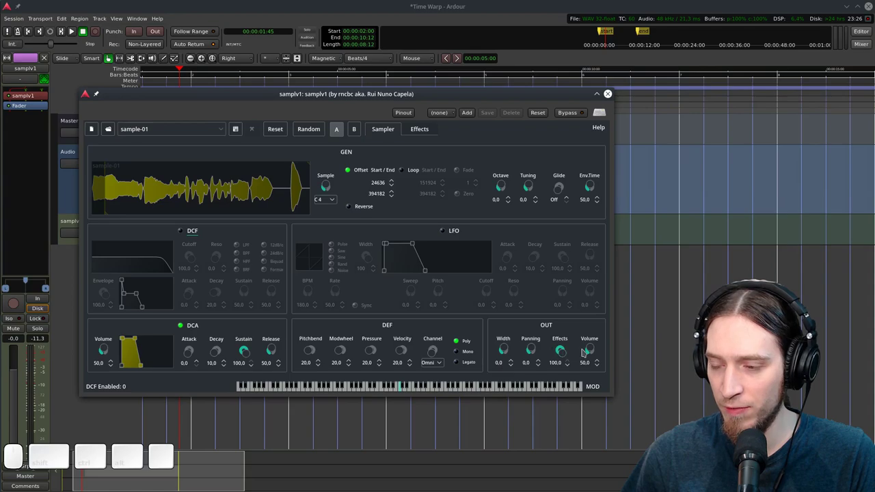
Set samplv1's DCA release to 10, effects to 0 and volume to 100 with filter and LFO off
scroll("up", 3)
scroll("down", 3)
left_click(412, 390)
scroll("up", 3)
scroll("down", 3)
double_click(403, 391)
left_click(382, 393)
scroll("down", 3)
scroll("up", 3)
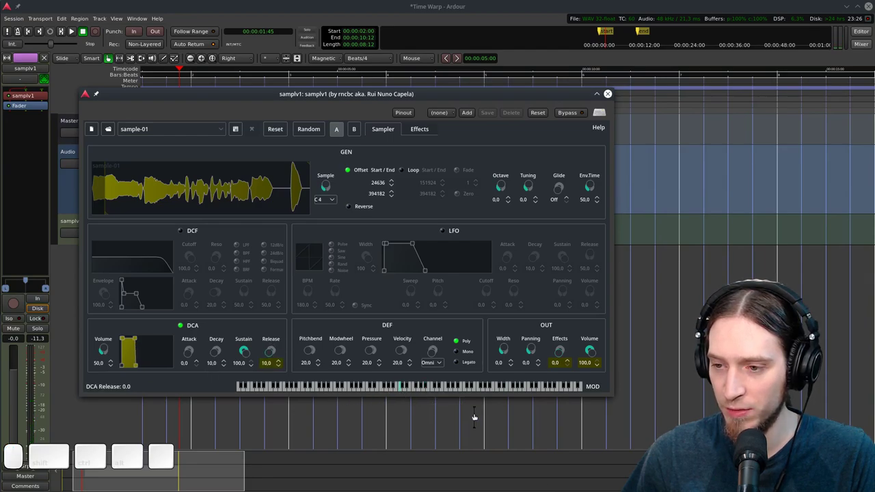
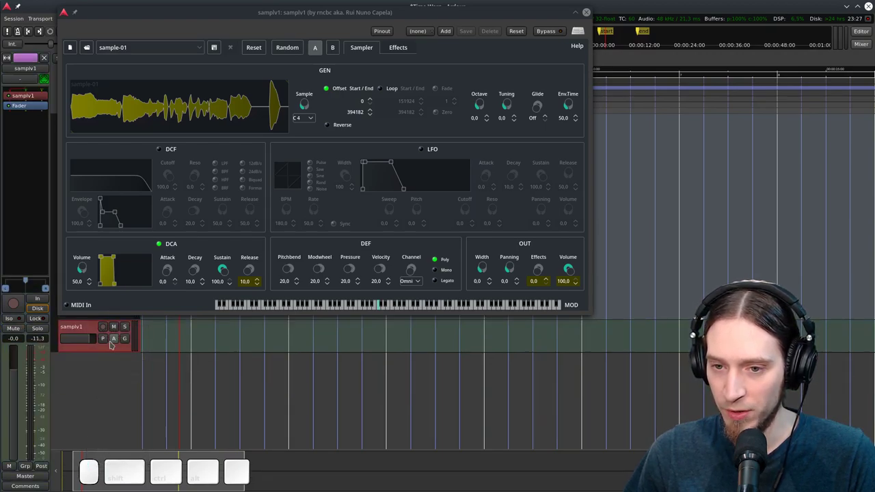
Browse the samplv1 track's automation choices for the GEN1 Offset parameter
left_click(115, 340)
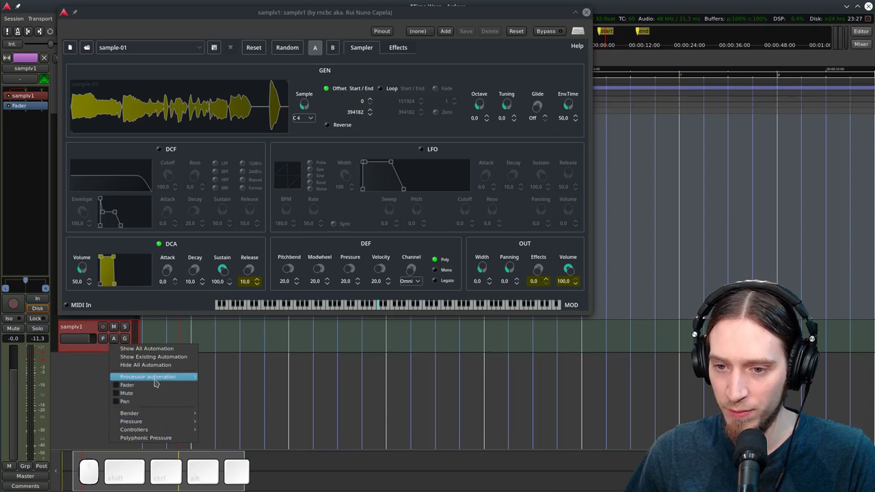
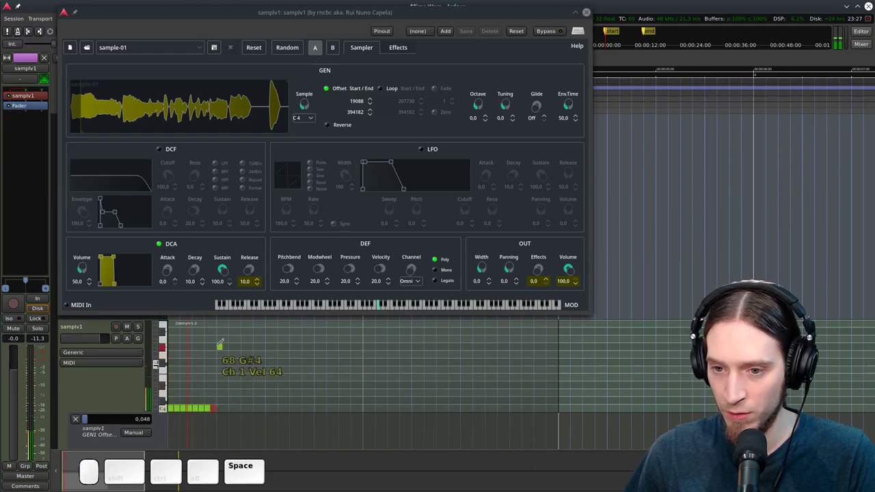
Audition the short repeated MIDI notes drawn on the samplv1 track
key("space")
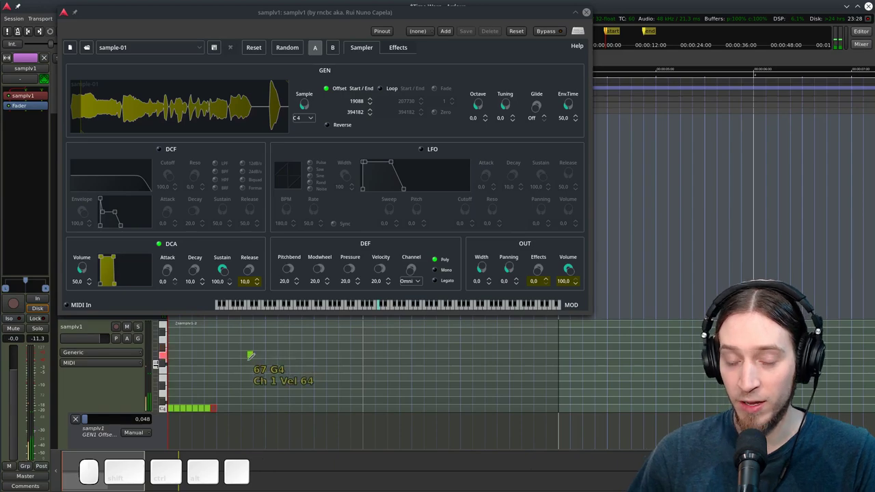
scroll("down", 3)
scroll("up", 3)
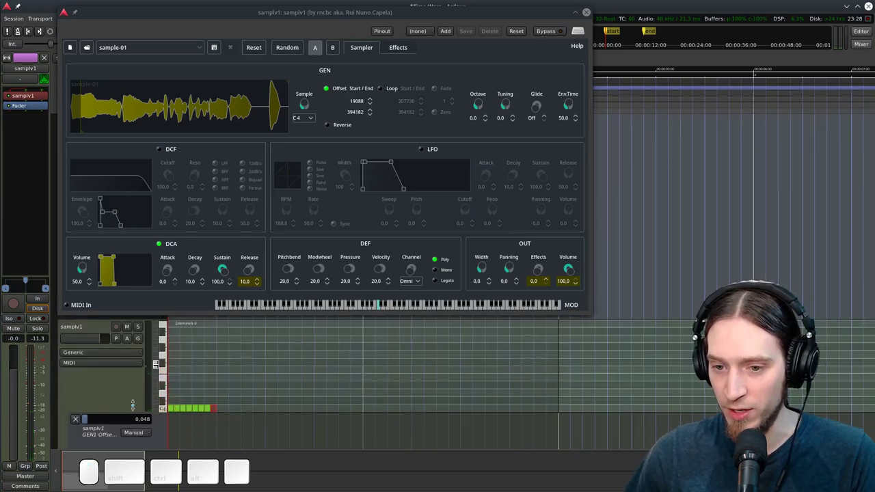
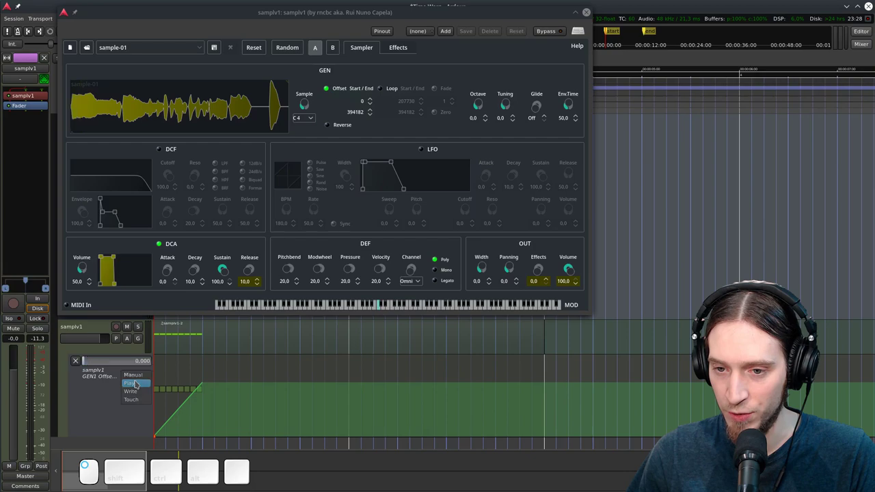
Play back the note region to hear the rising offset automation sweep
key("space")
key("space")
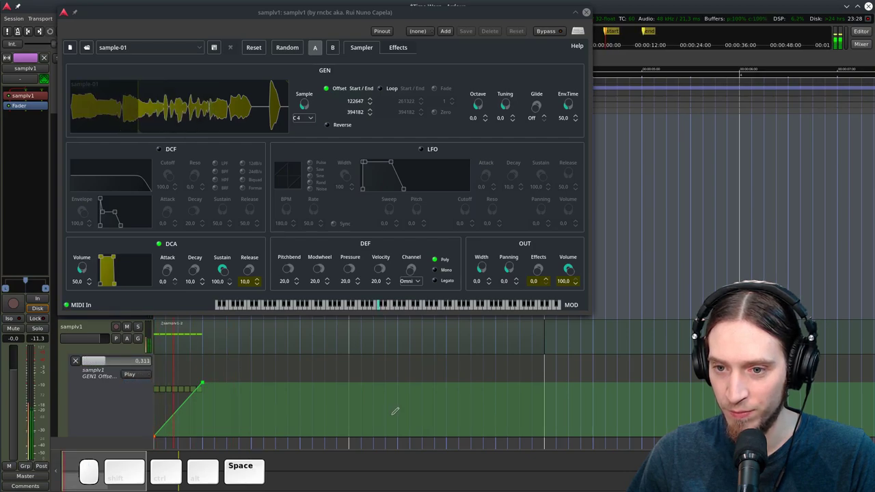
key("space")
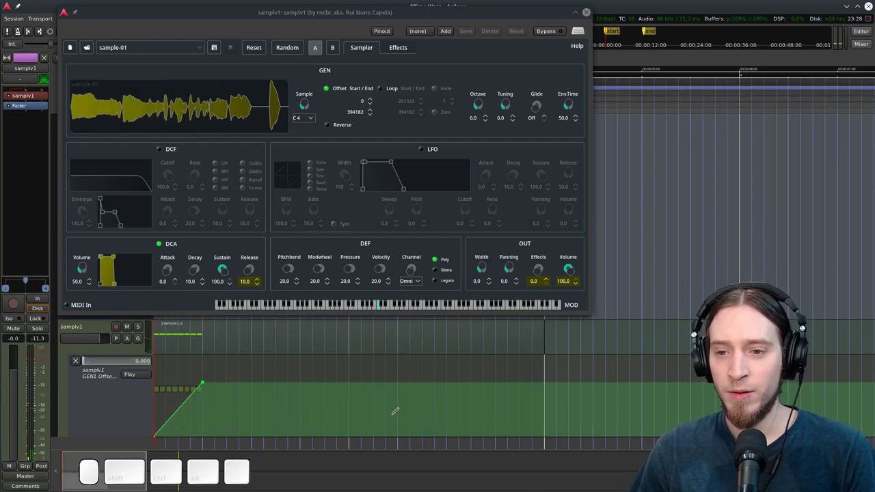
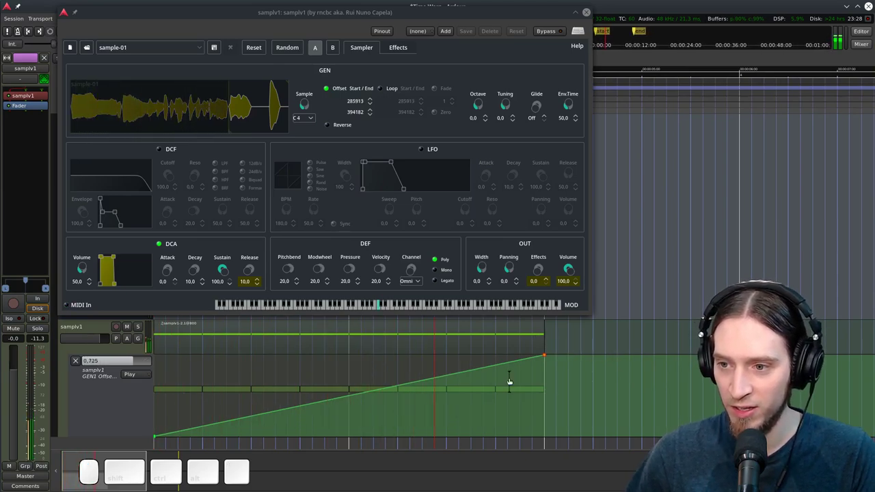
key("space")
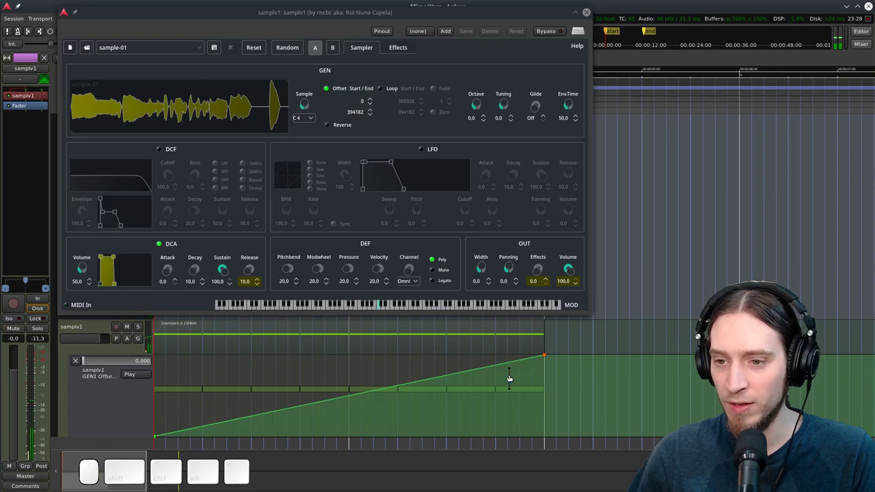
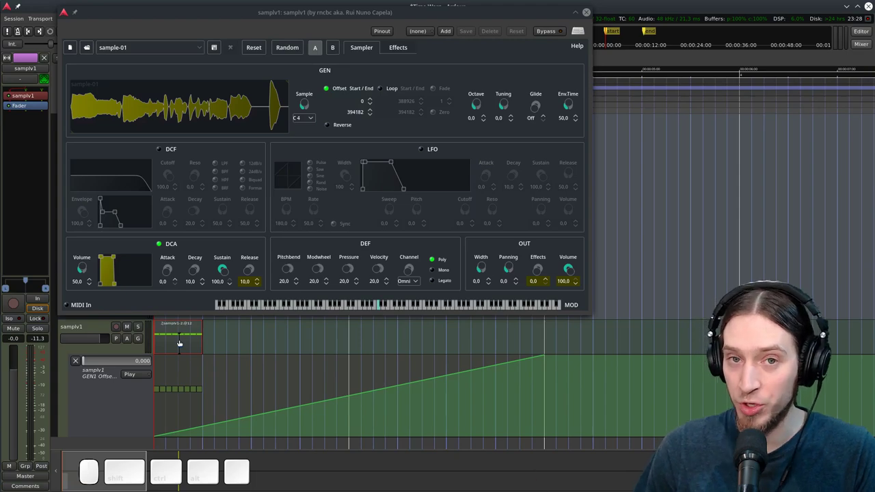
Duplicate the MIDI note region with Alt+D into four copies spanning the whole offset ramp
key("alt+d")
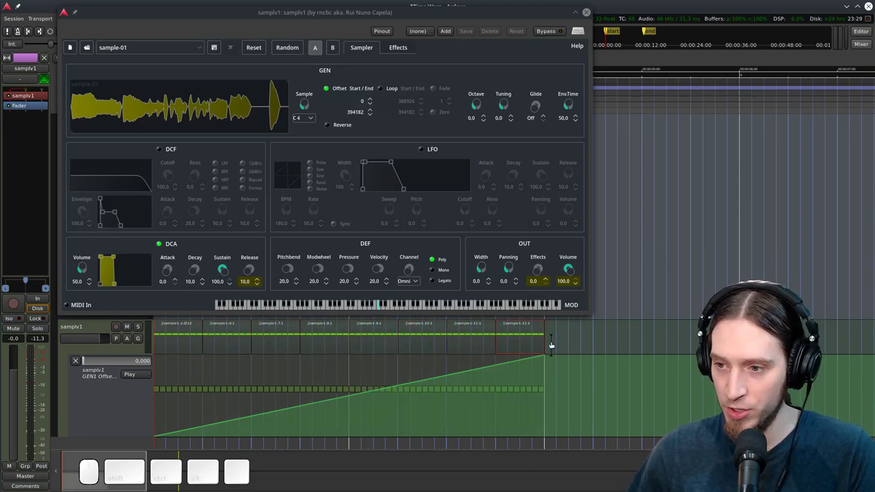
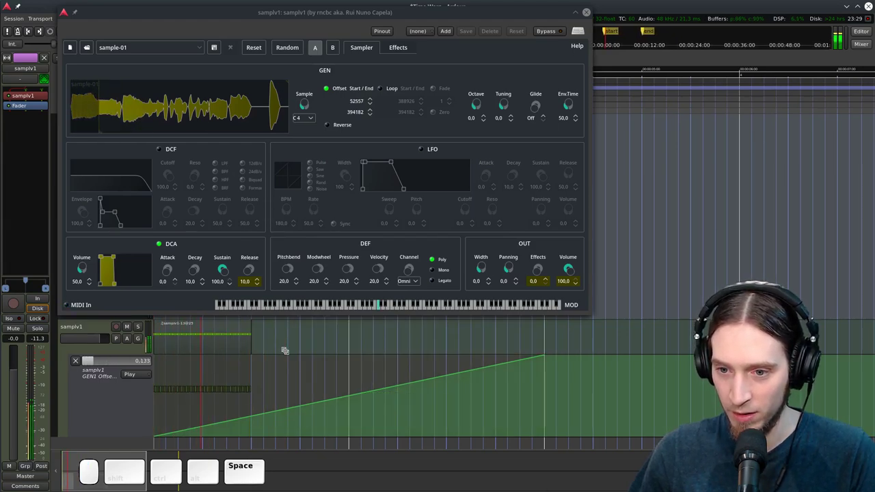
key("space")
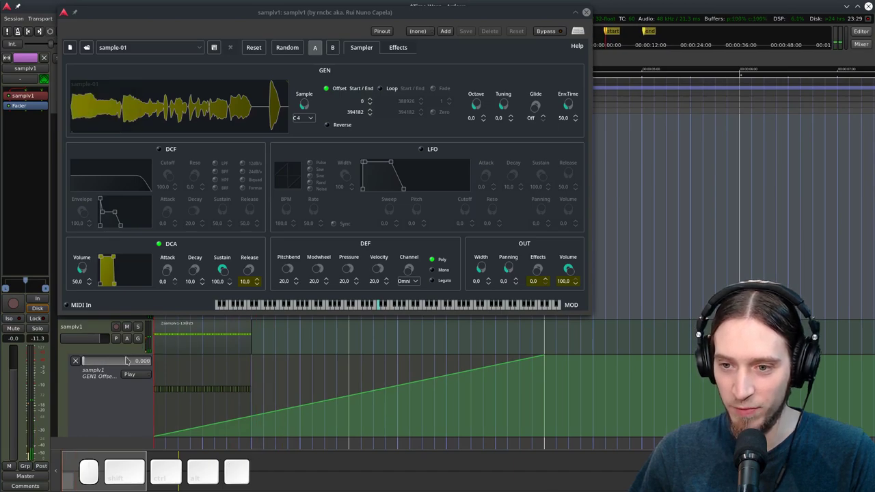
key("g")
left_click(206, 337)
key("alt+d")
right_click(626, 347)
key("shift+alt+space")
left_click(626, 346)
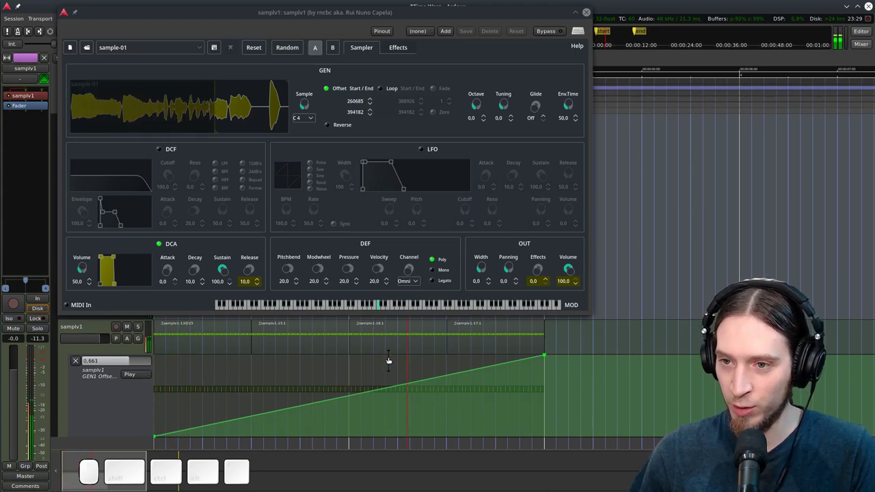
Raise samplv1's DCA attack to 5.0 and release to 18.0, auditioning the offset sweep
key("space")
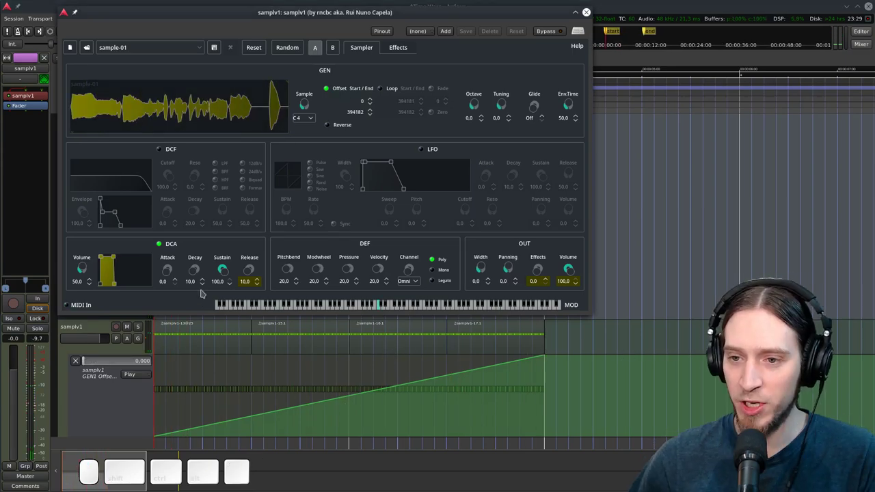
left_click(167, 272)
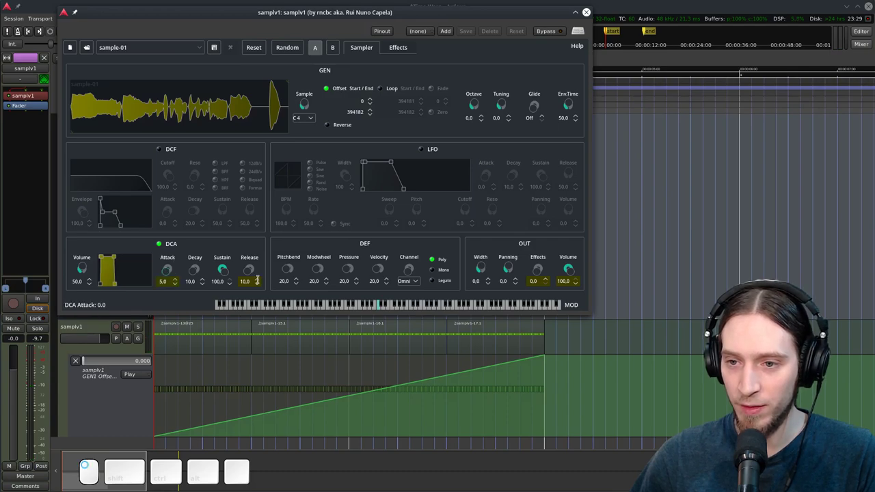
left_click(251, 270)
key("space")
key("space")
left_click_drag(250, 271, 435, 447)
key("space")
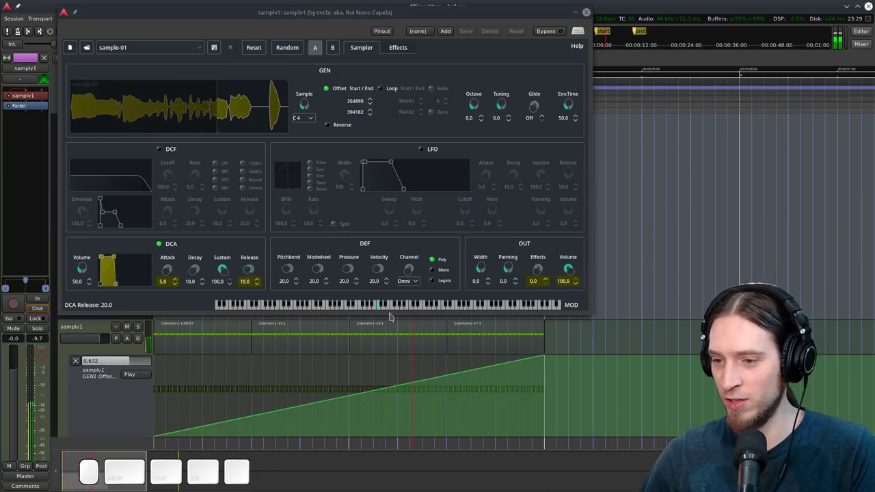
key("space")
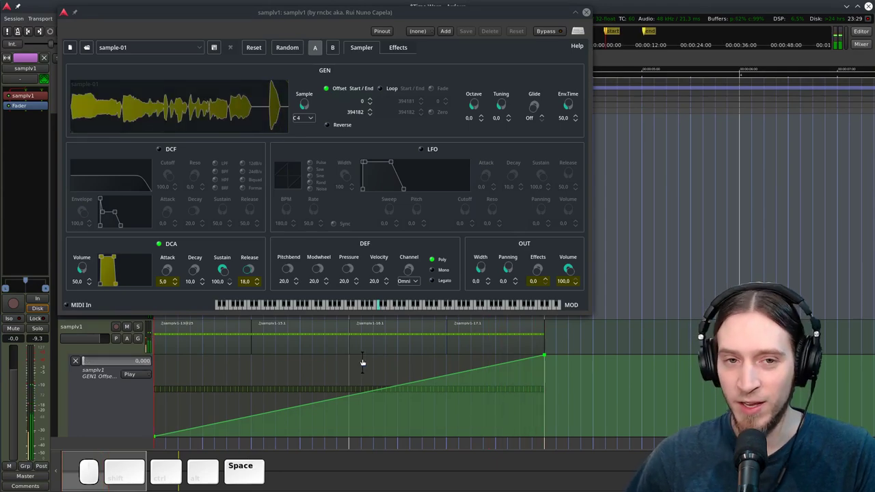
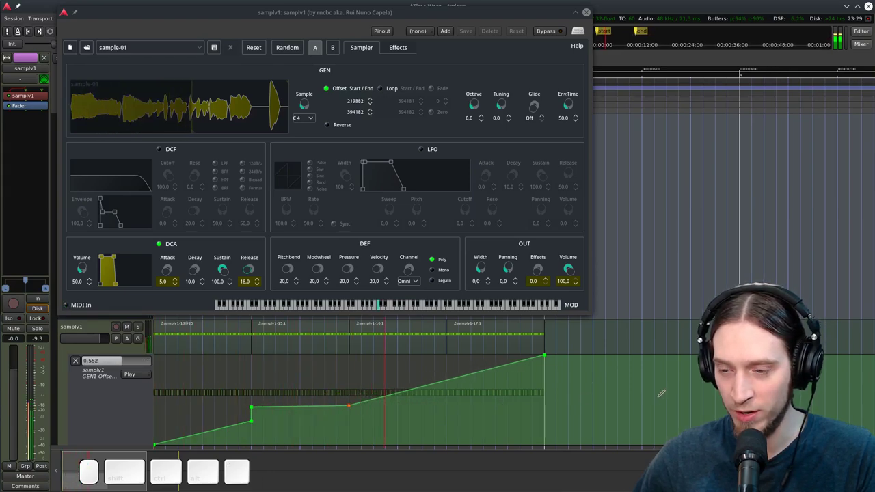
Audition the added low flat stretch before the offset ramp, stopping and restarting playback
key("space")
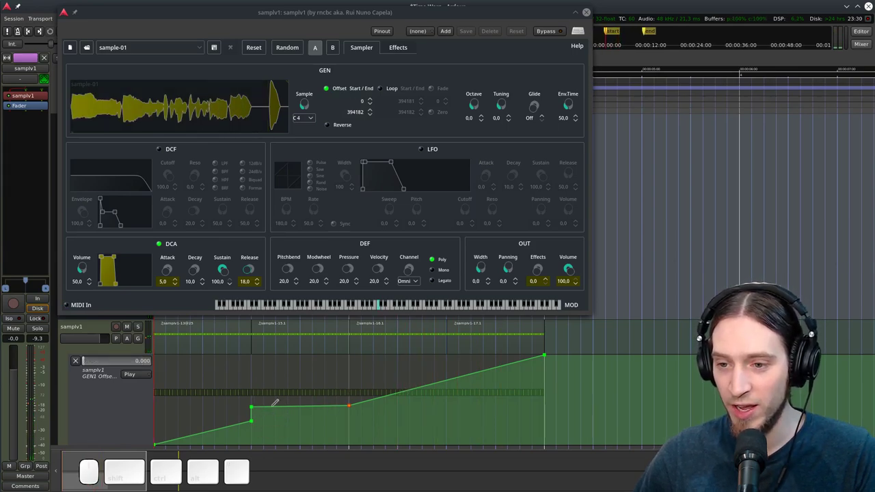
key("space")
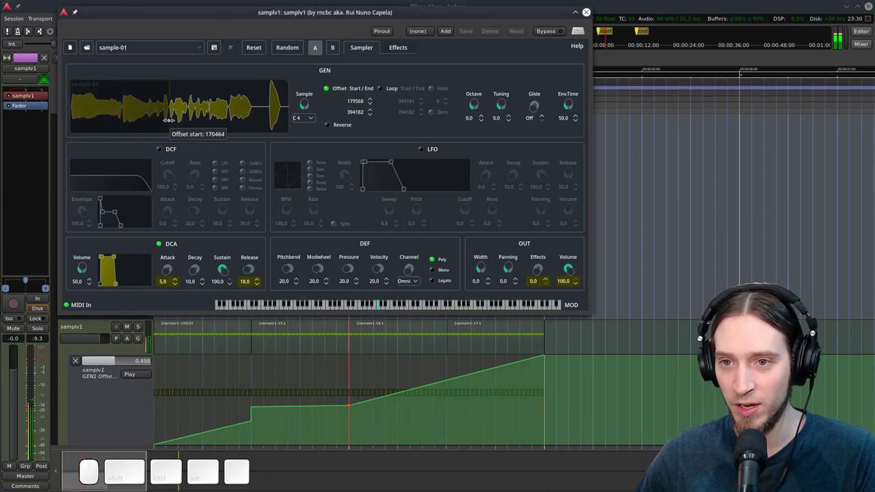
key("space")
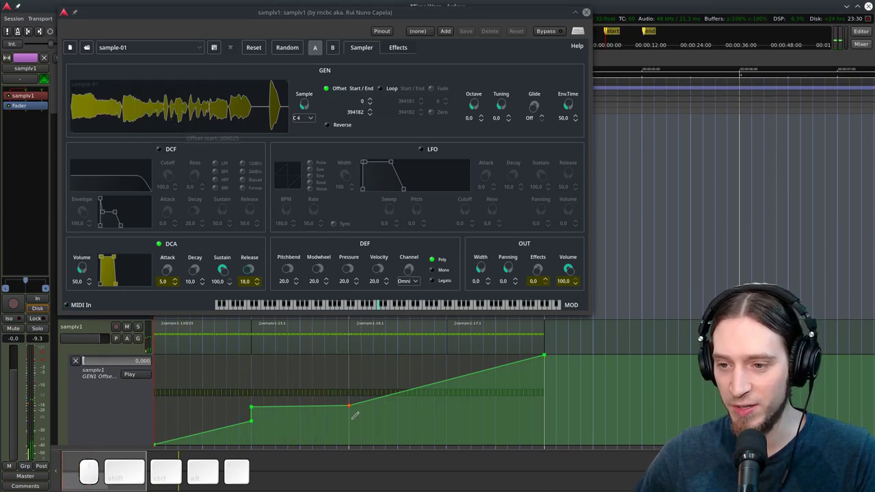
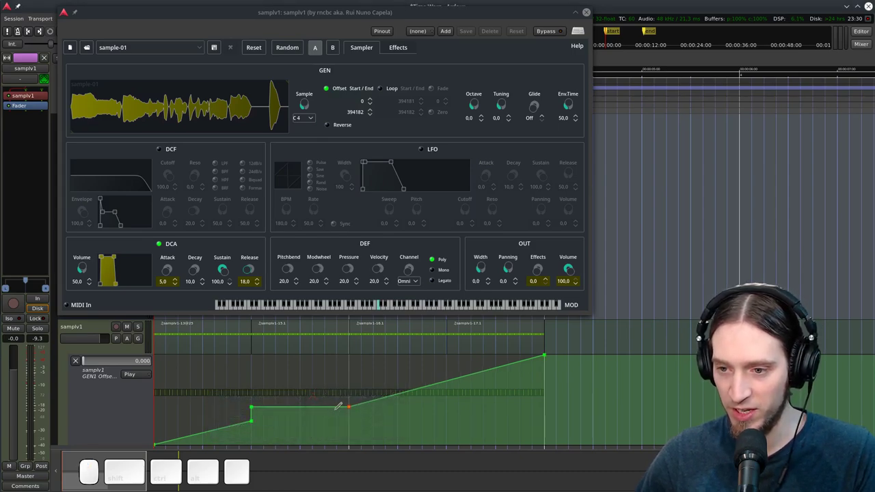
key("space")
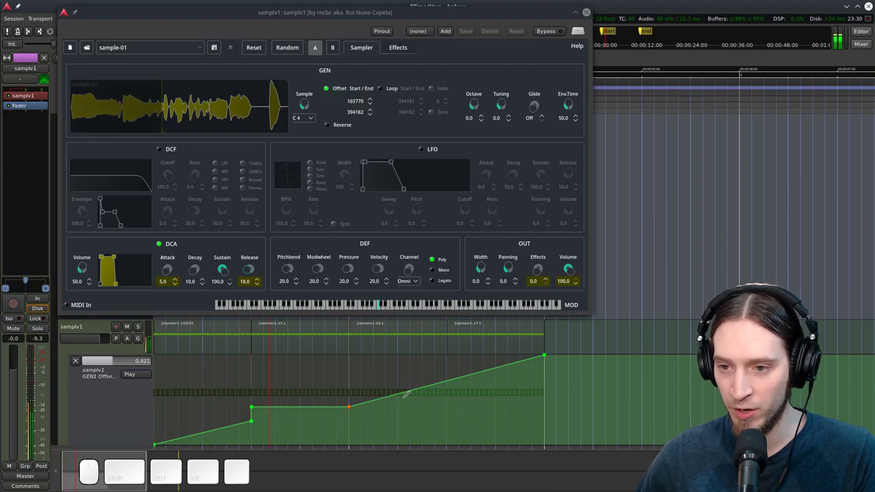
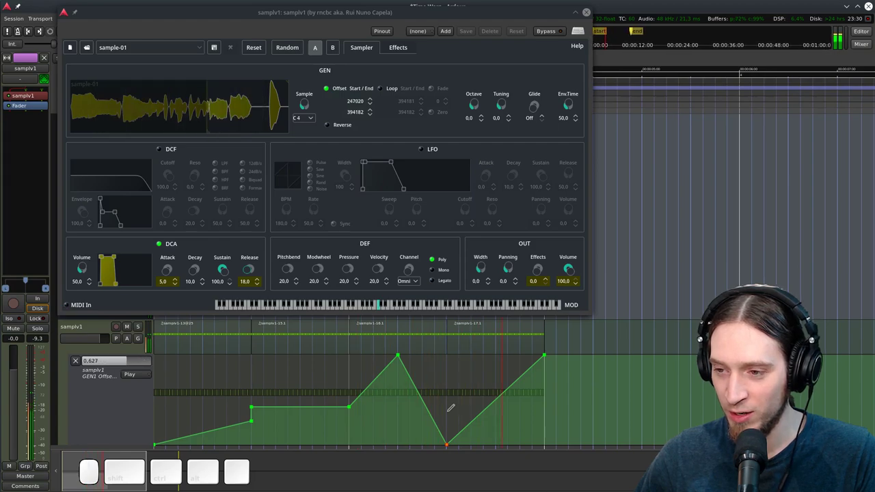
Replay from the start to hear the peak-drop-to-zero zigzag, then switch to Grab mode
key("space")
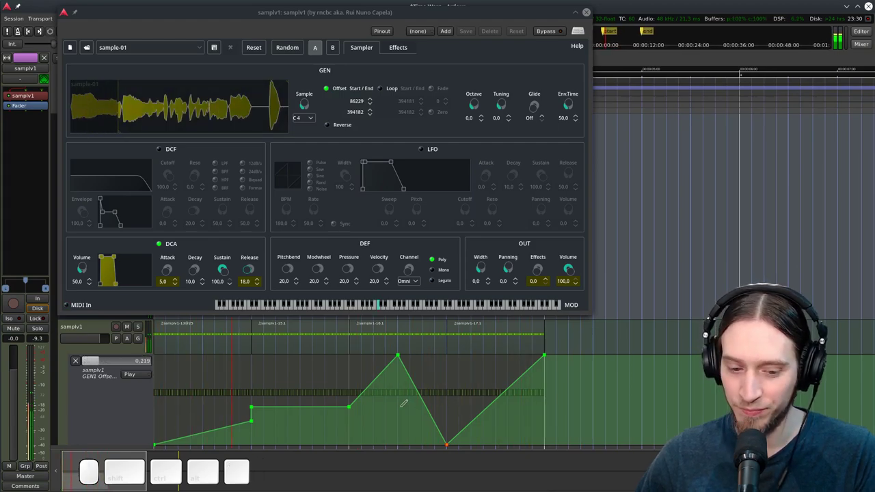
key("space")
key("g")
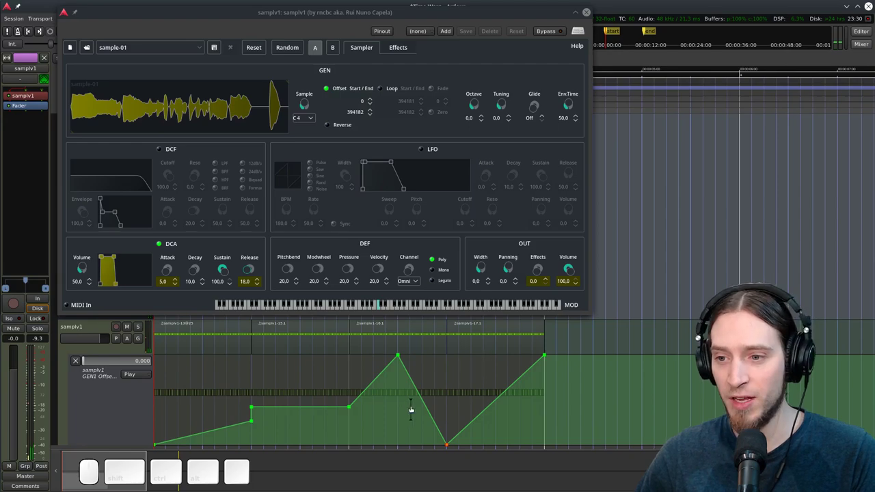
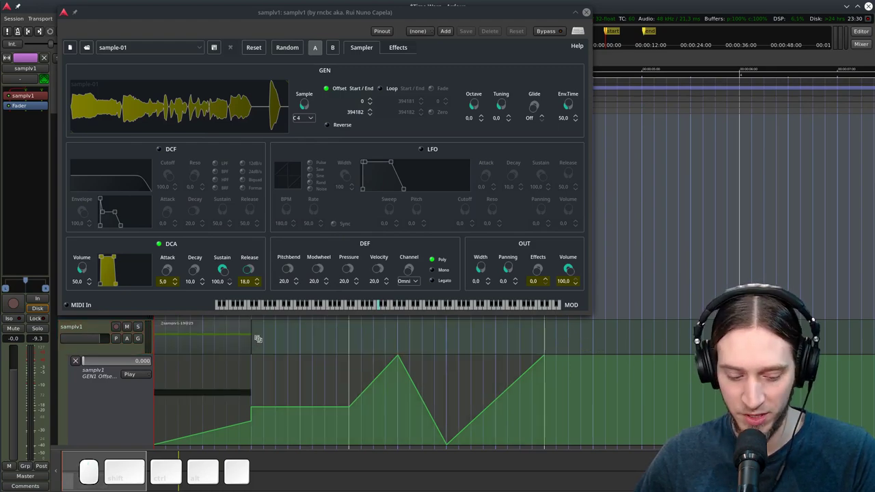
Rebuild the MIDI note region and duplicate it across the automation span
key("space")
key("space")
key("g")
left_click(210, 344)
key("alt+d")
key("alt+space")
left_click(626, 344)
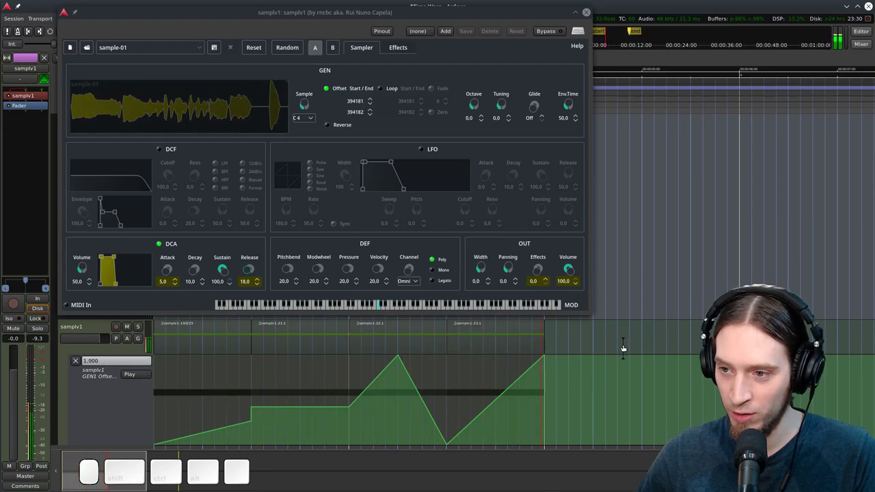
Lengthen samplv1's DCA Release to 44.0 while auditioning playback
key("space")
key("space")
left_click_drag(248, 269, 314, 384)
key("space")
key("space")
left_click_drag(249, 271, 169, 327)
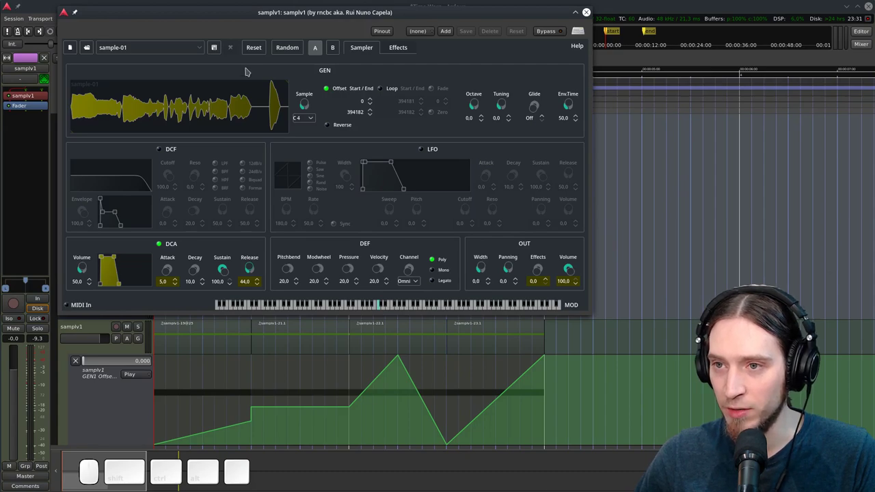
left_click(387, 48)
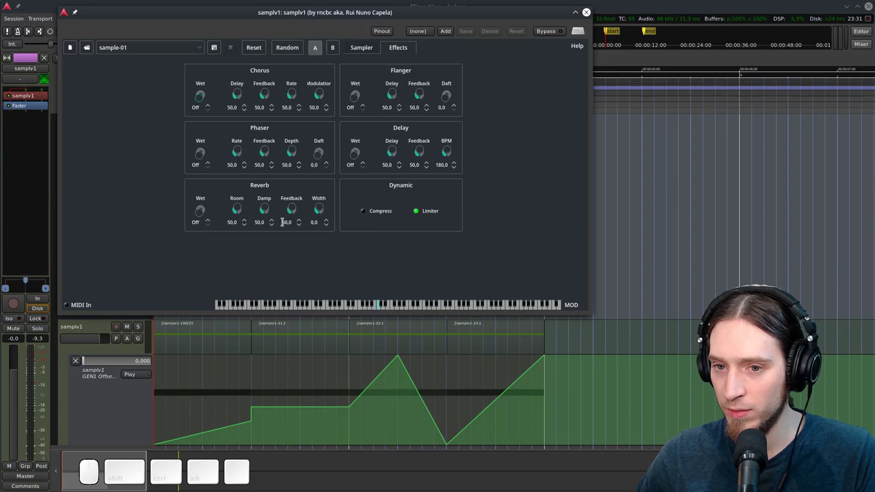
left_click(418, 212)
left_click(419, 213)
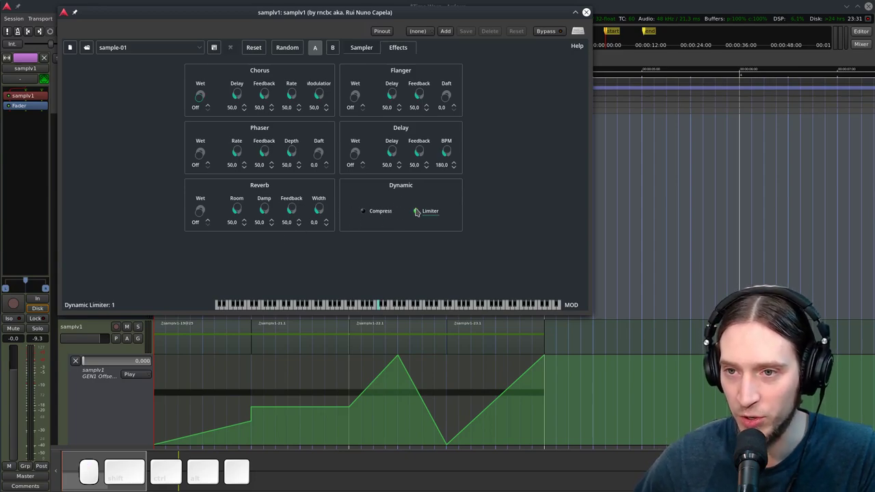
left_click(357, 47)
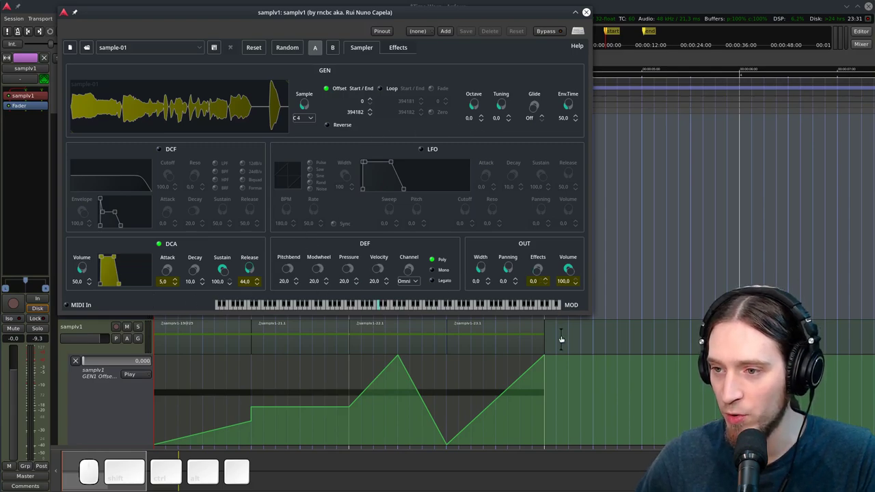
Compare playback before and after dropping the DCA Release back to 10.0
key("space")
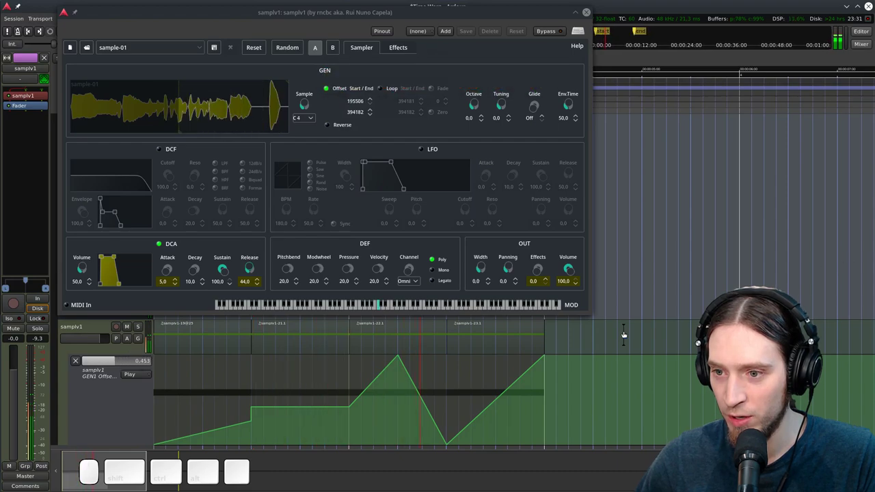
key("space")
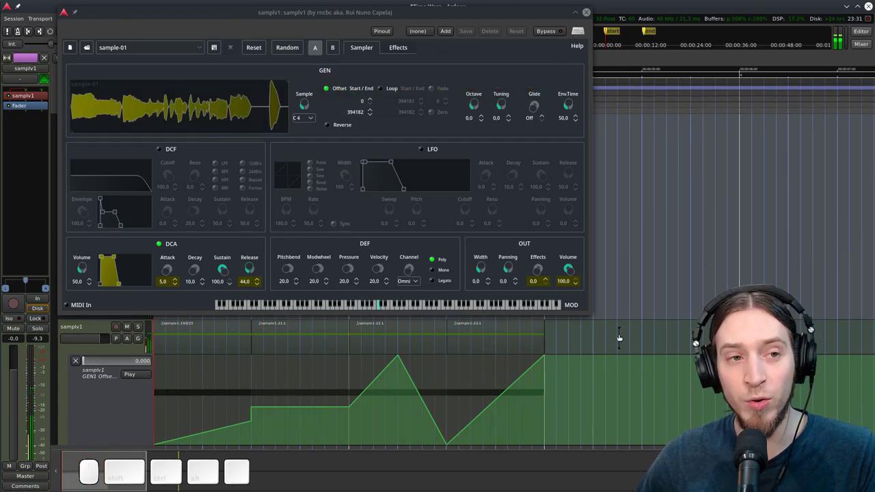
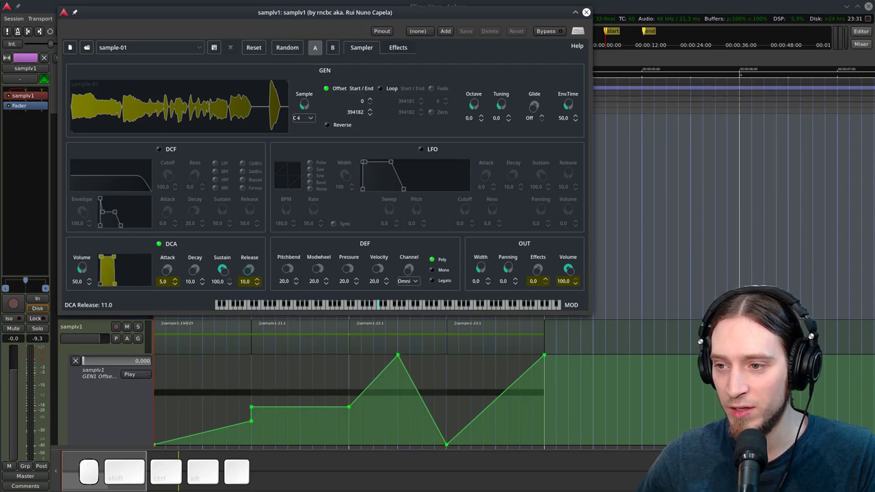
key("space")
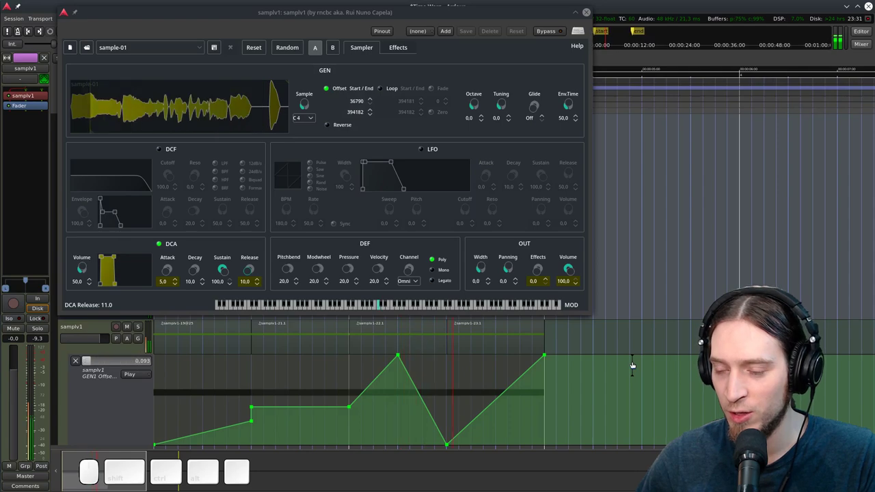
key("space")
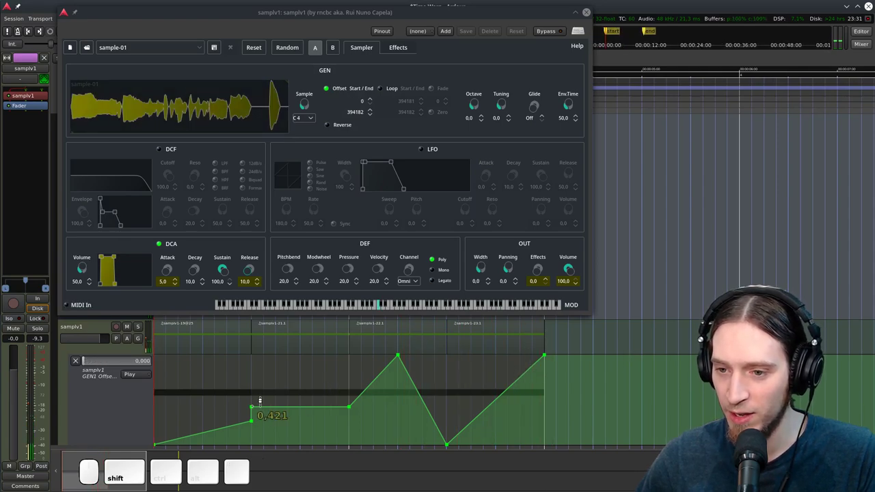
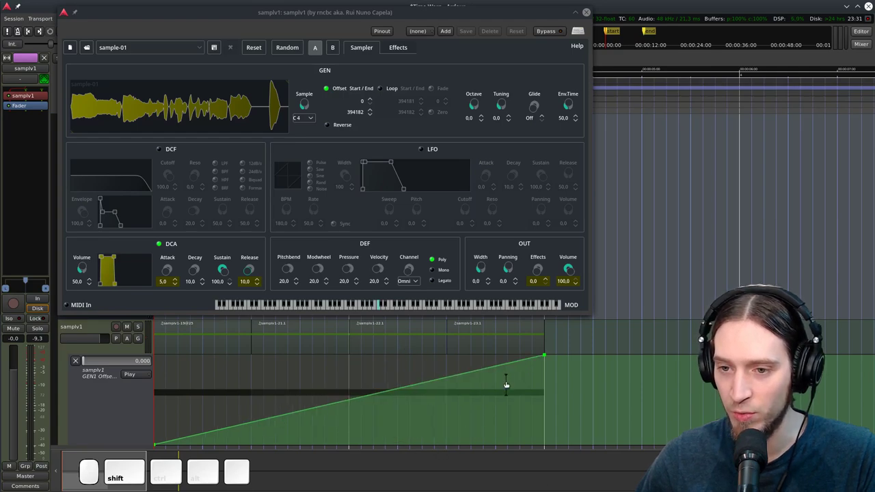
Audition the rise-plateau-rise offset shape, nudging the playhead back and forth to check it
key("shift+space")
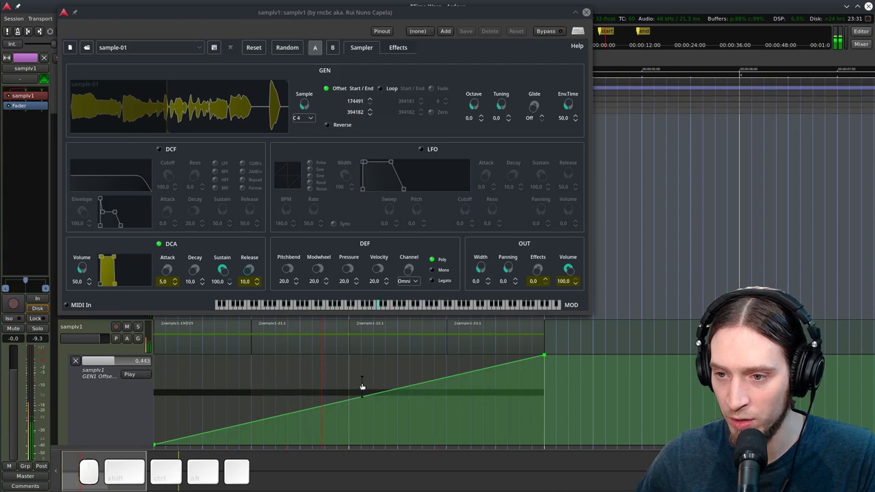
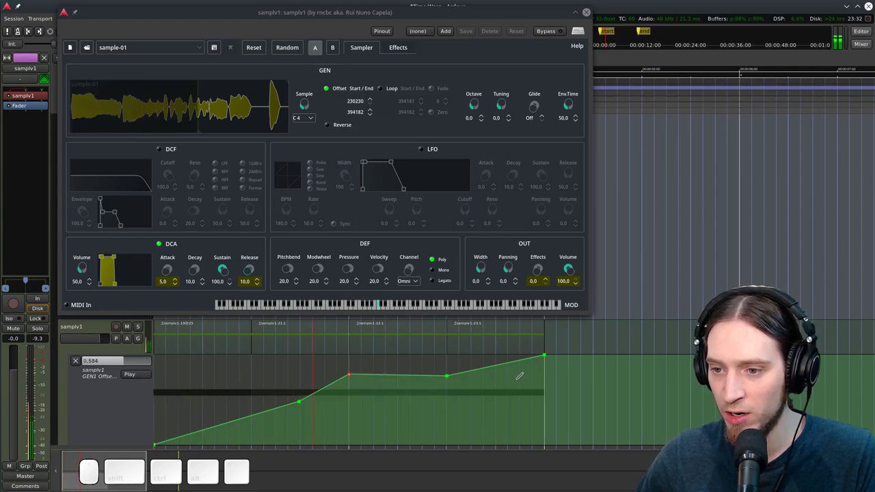
key("space")
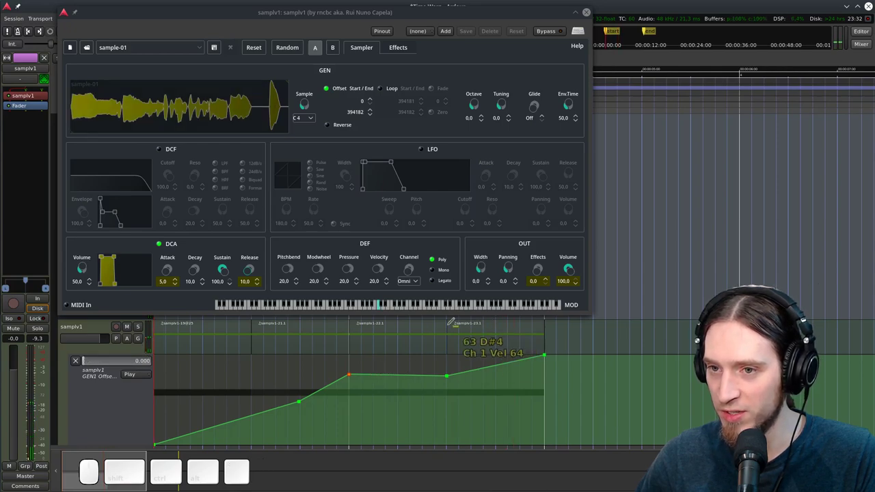
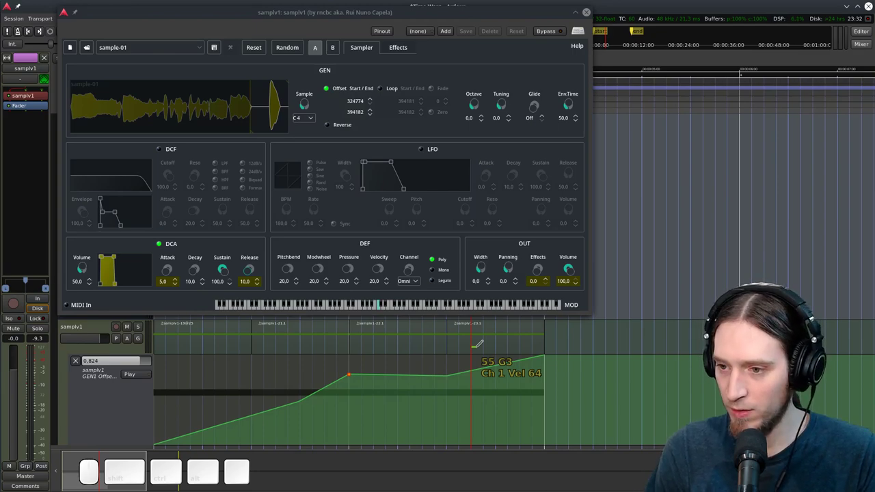
key("shift+Right")
key("shift+Left")
key("shift+Right")
key("shift+space")
key("shift+Right")
Audition the new end peak and final dip, stepping the playhead back between plays
key("shift+space")
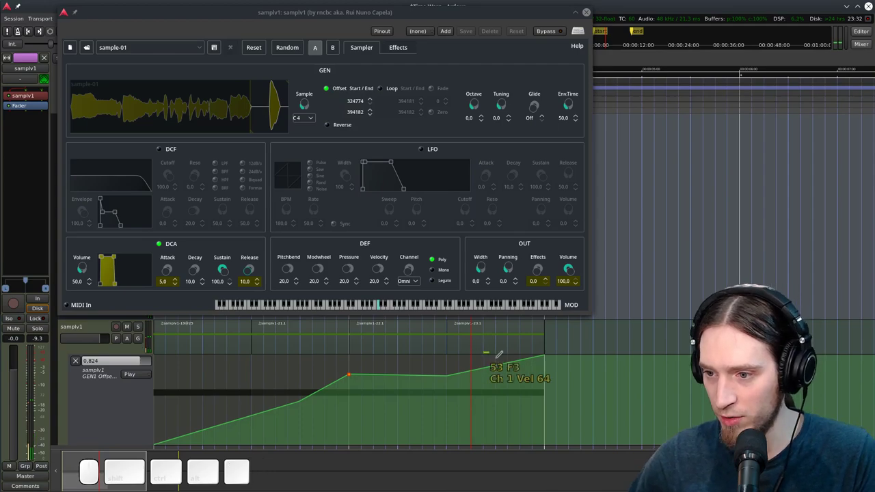
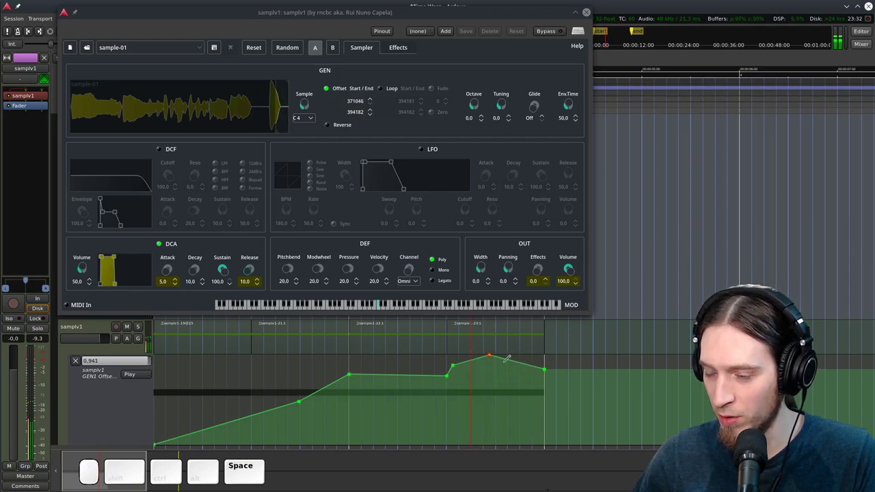
key("shift+Left")
key("shift+space")
key("shift+Left")
key("shift+space")
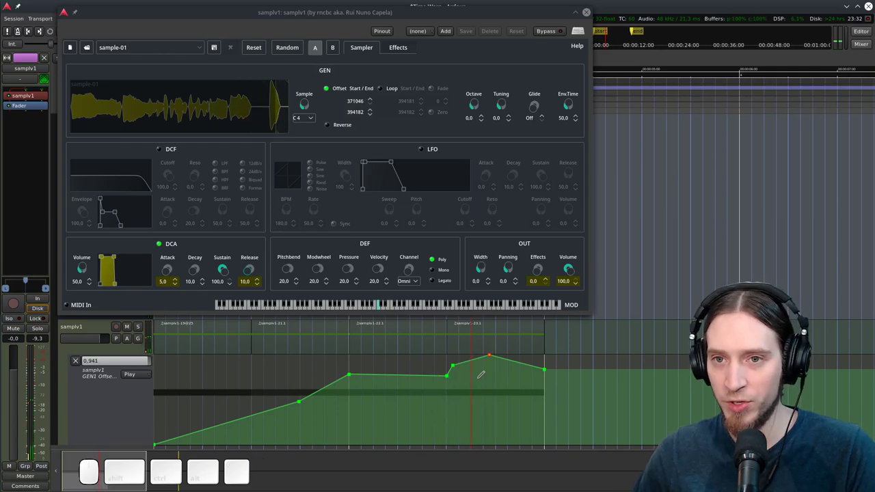
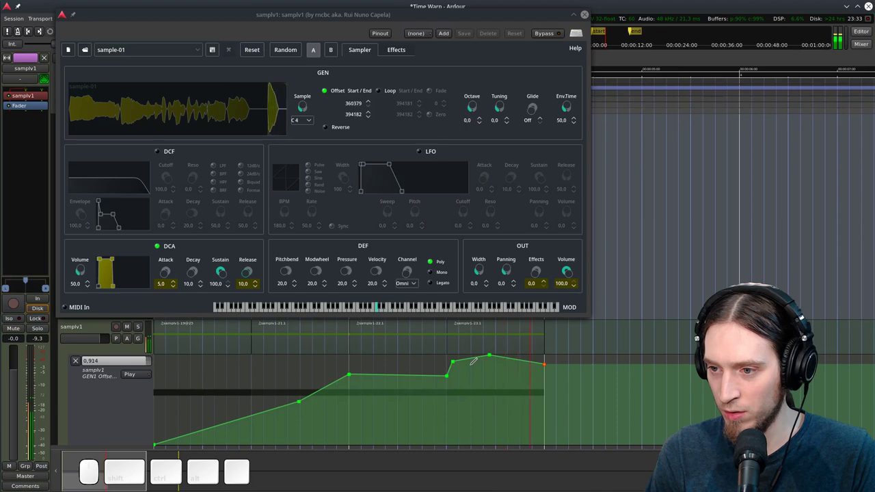
Play from the session start in Grab mode and select a MIDI region
key("space")
key("shift+Home")
key("shift+space")
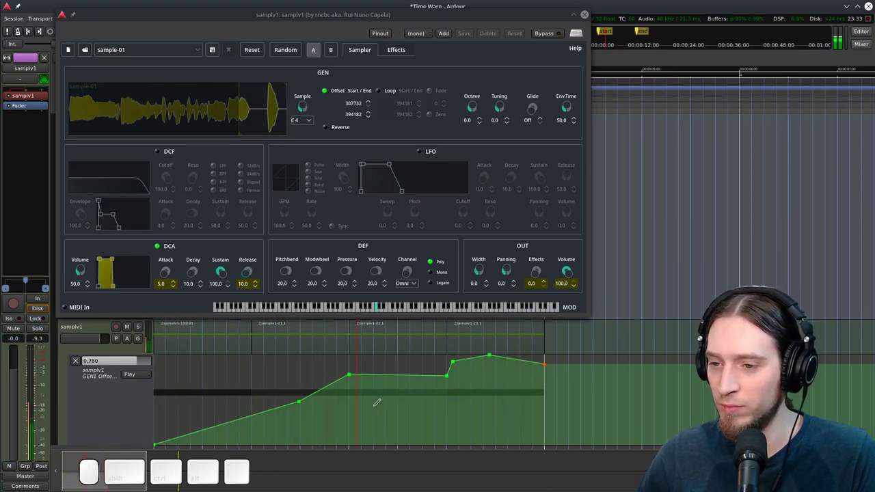
key("space")
key("g")
left_click(491, 336)
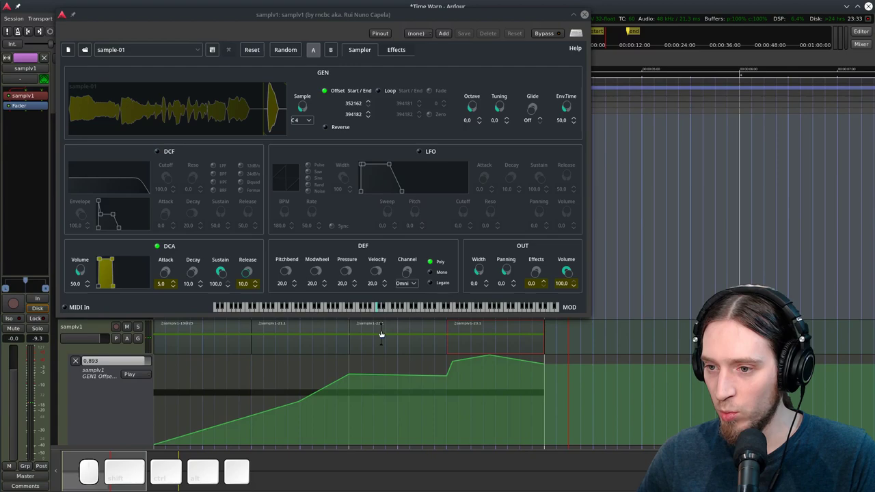
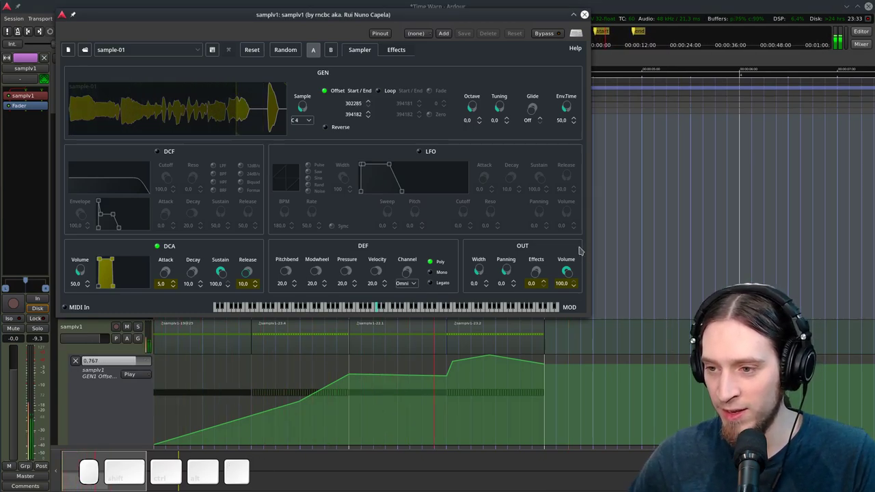
Fill the MIDI regions with dense notes and duplicate them across the span
key("space")
left_click(197, 343)
right_click(205, 342)
left_click(317, 338)
left_click(415, 345)
right_click(415, 338)
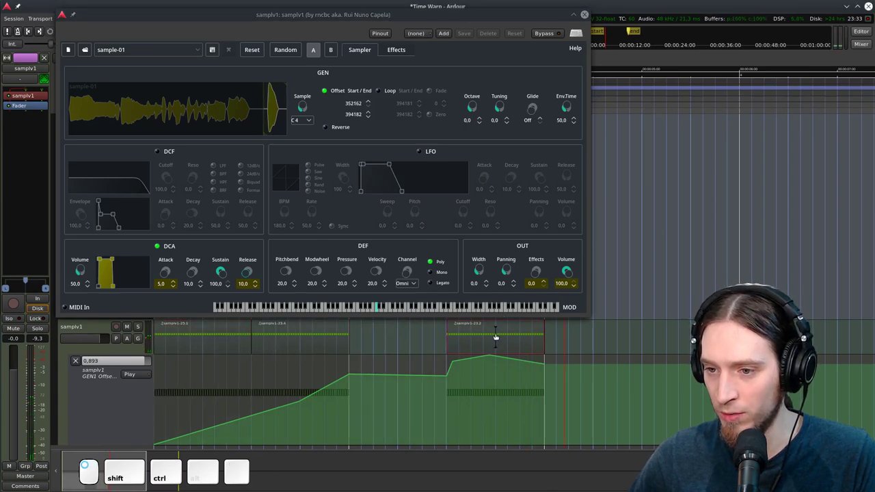
left_click(411, 338)
key("alt+d")
key("Home")
Set samplv1's DCA Attack to 7.0 and Release to 12.0, auditioning from the start each time
key("space")
key("space")
left_click(244, 273)
key("space")
key("Home")
key("space")
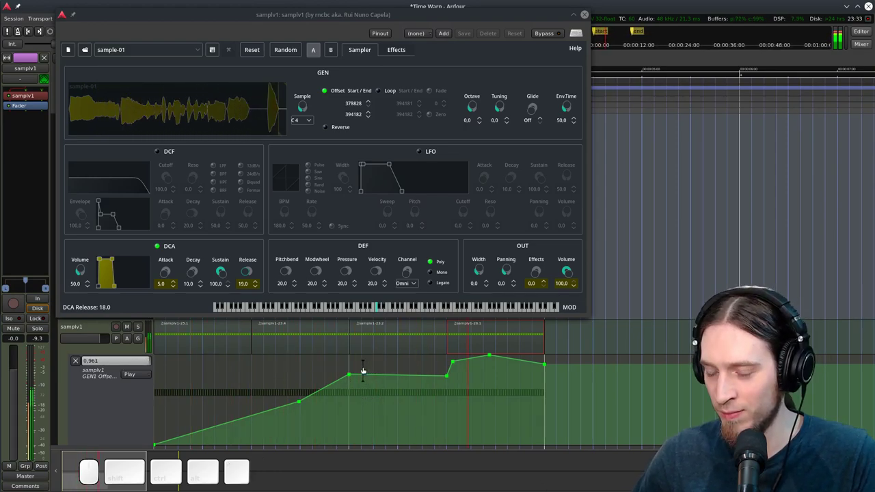
key("space")
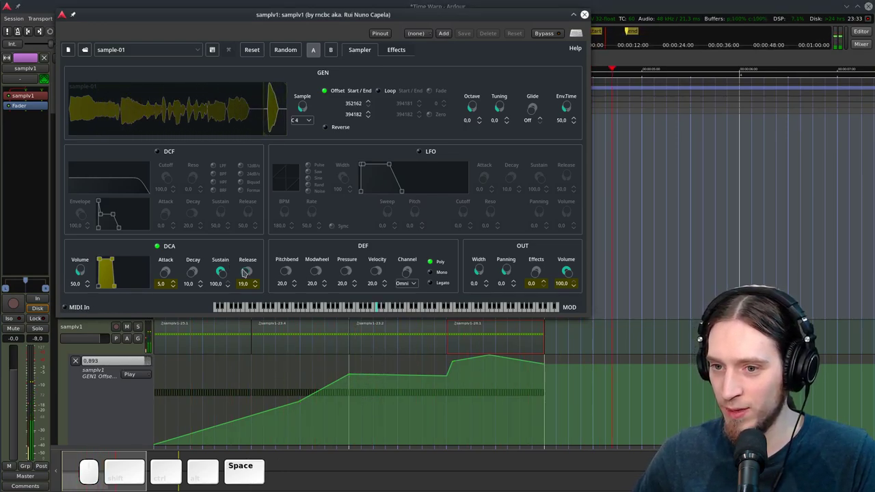
left_click(245, 272)
left_click(166, 275)
key("Home")
key("space")
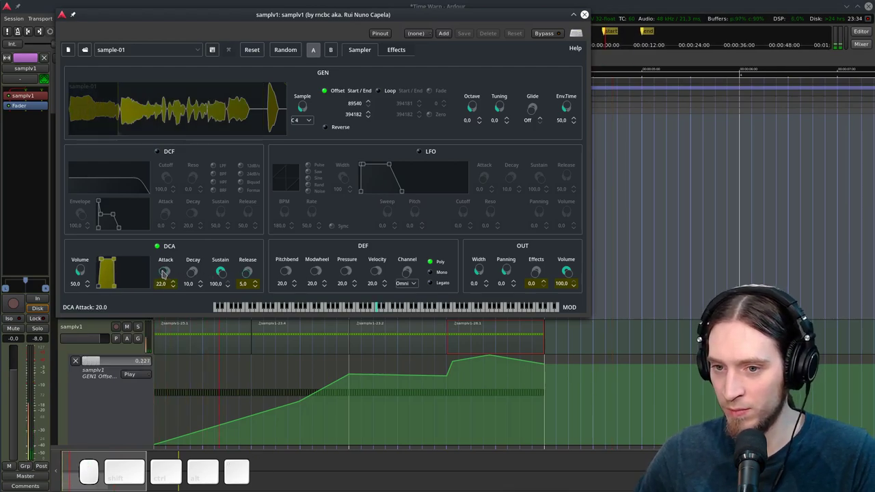
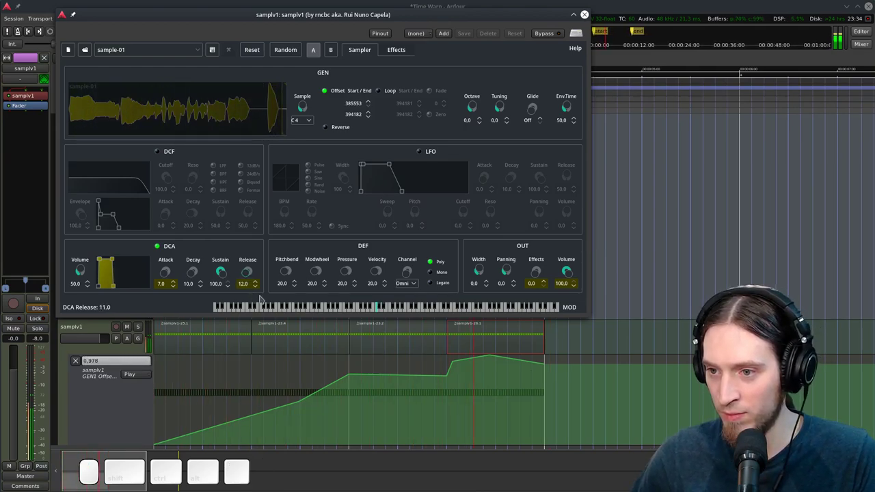
key("space")
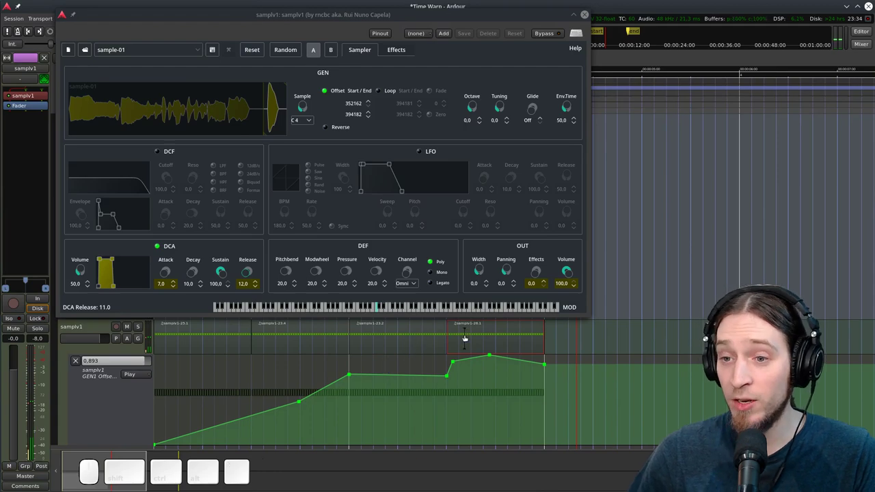
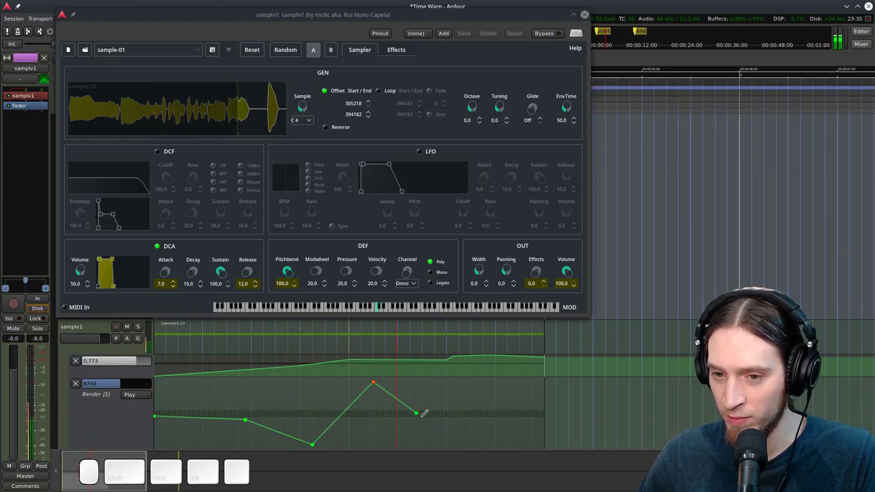
Audition the zigzag pitch-bend automation from the start with Pitchbend range 100.0
key("space")
key("Home")
key("space")
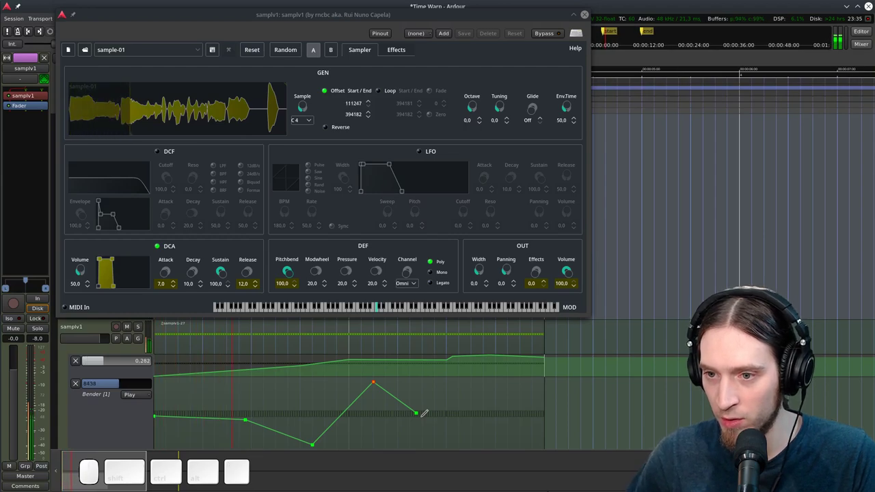
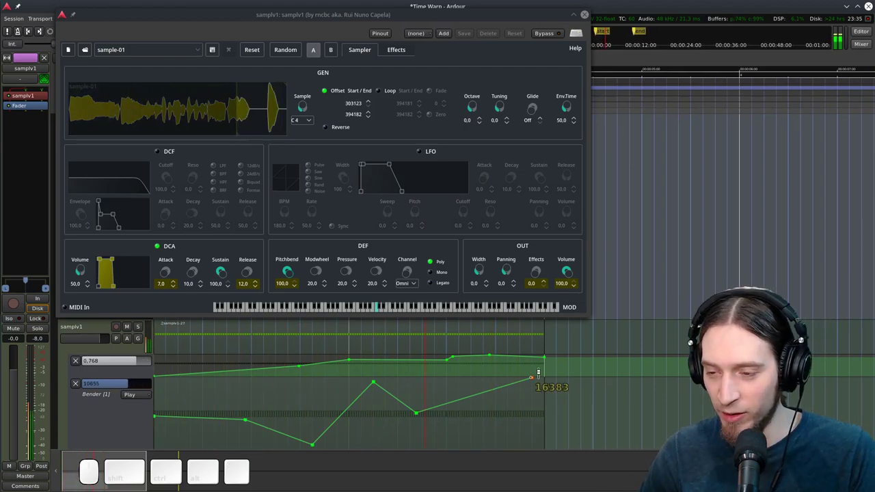
key("space")
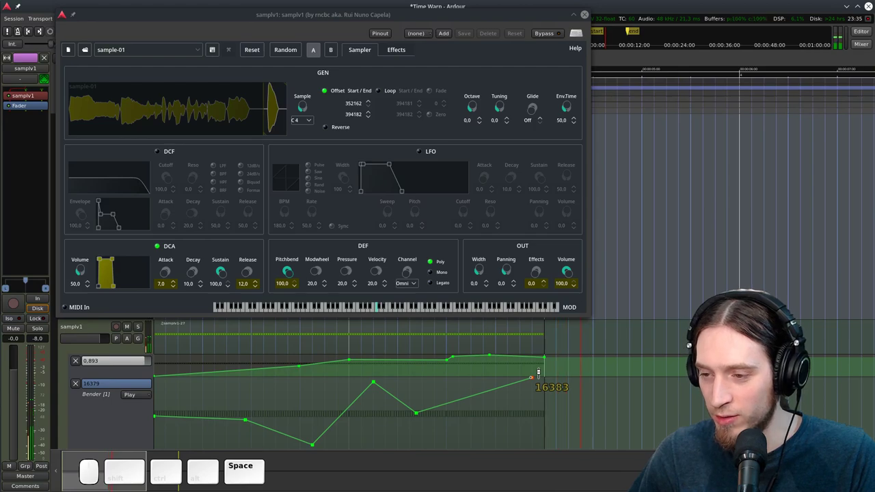
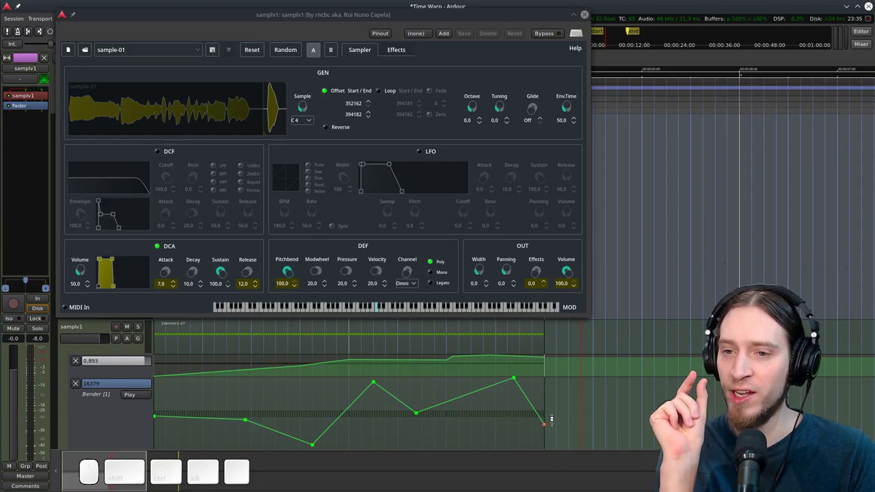
Audition the mid-region offset plunge from the start, sweeping offset from 0 to 352162
scroll("up", 3)
scroll("down", 3)
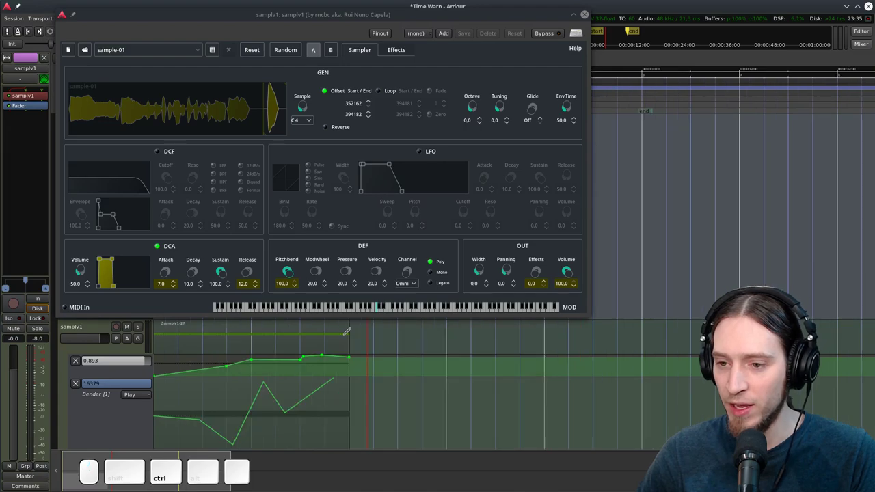
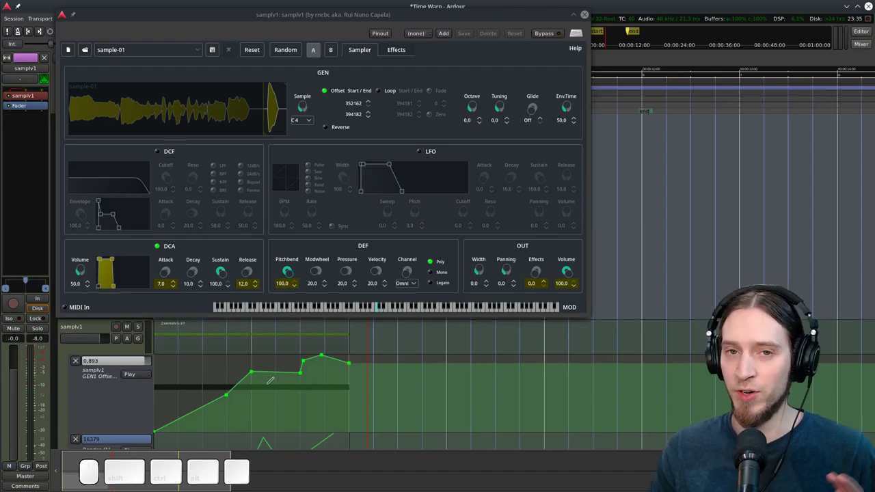
key("Home")
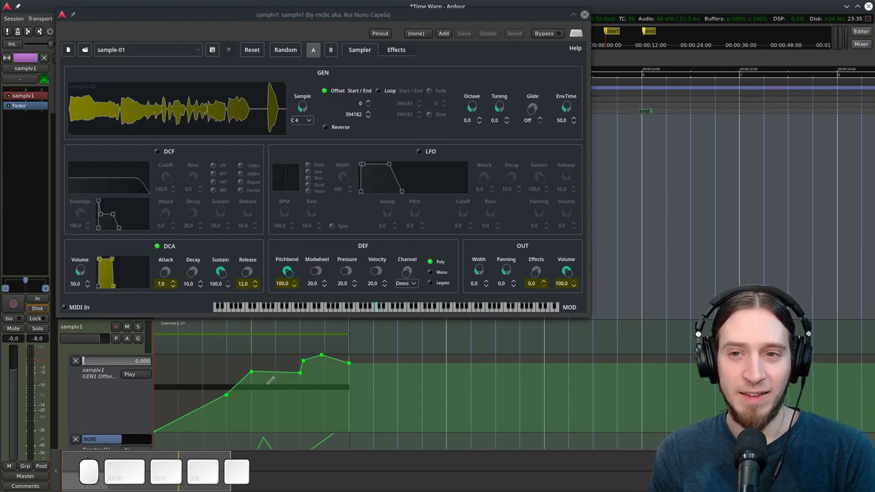
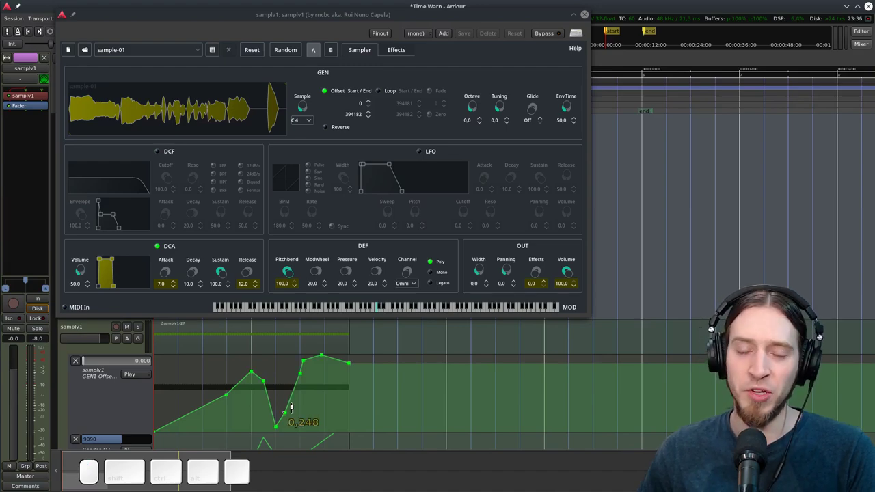
key("Home")
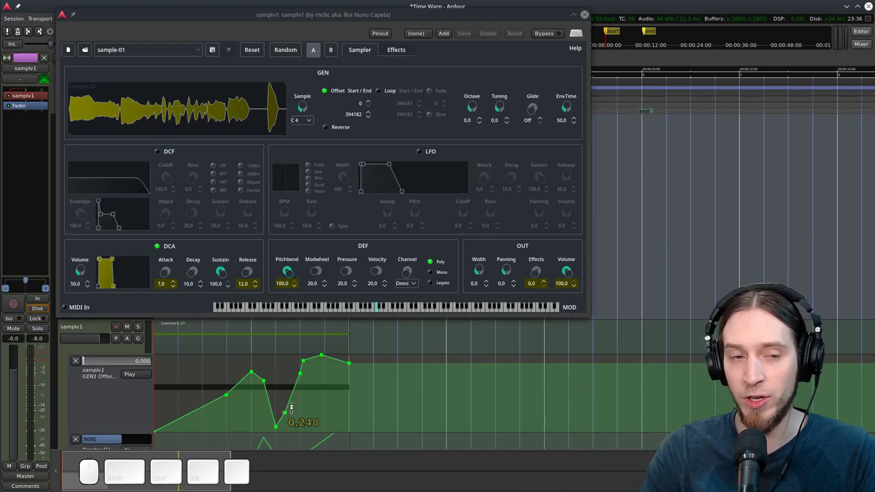
key("space")
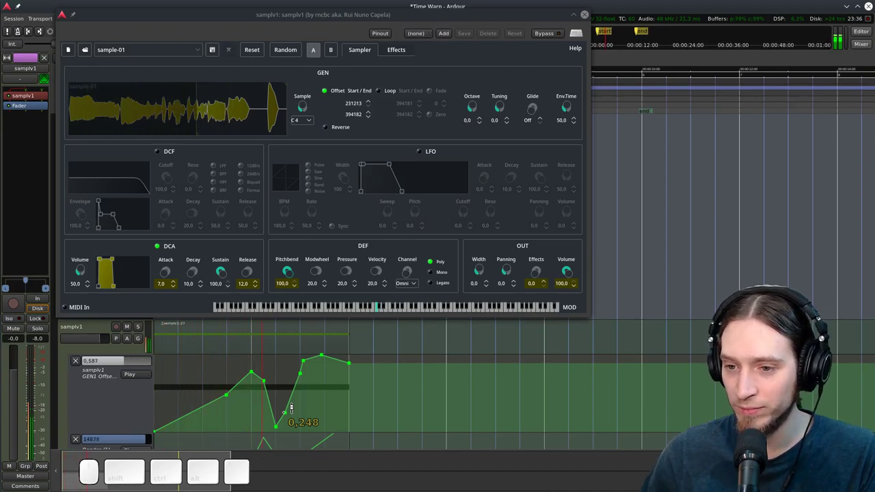
key("space")
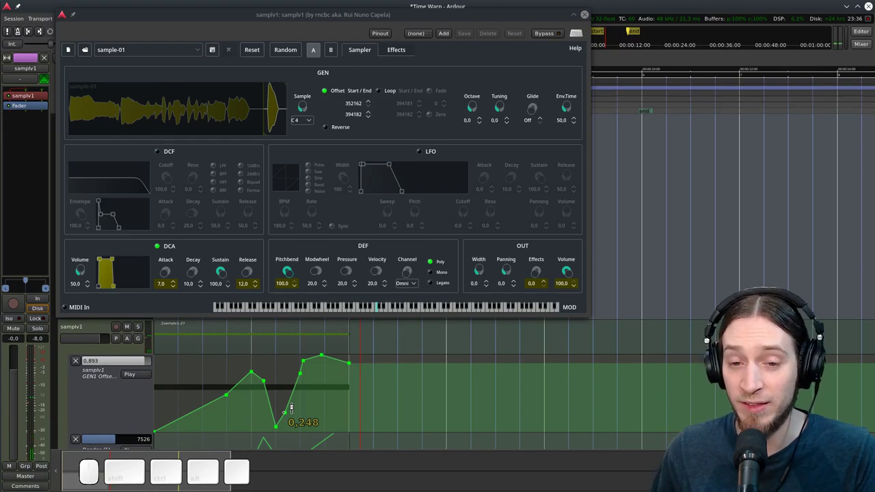